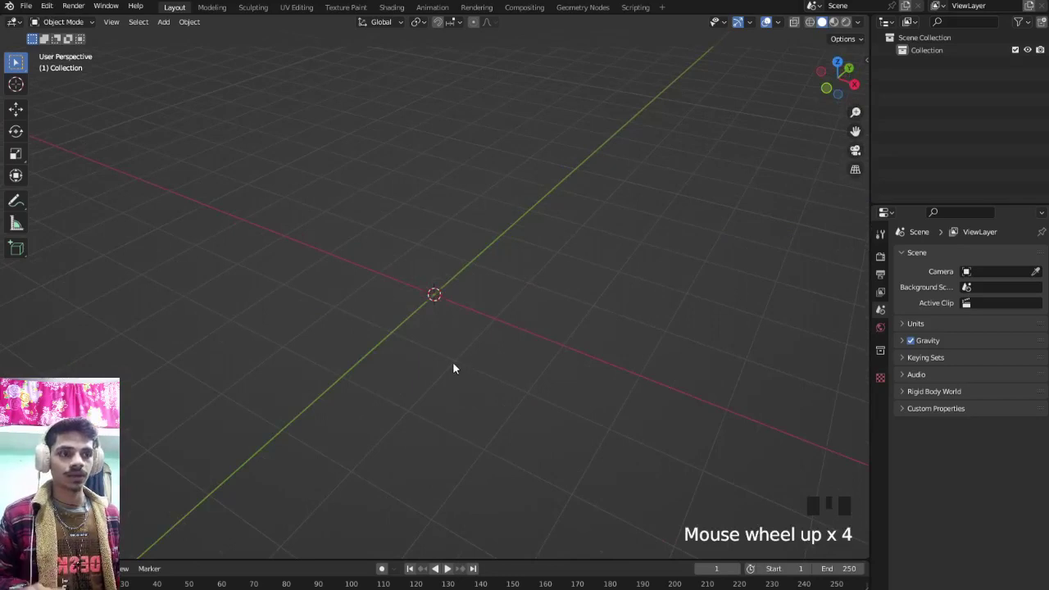
- Add a cube and, from top view, scale it into a small elongated bar
key(shift+a)
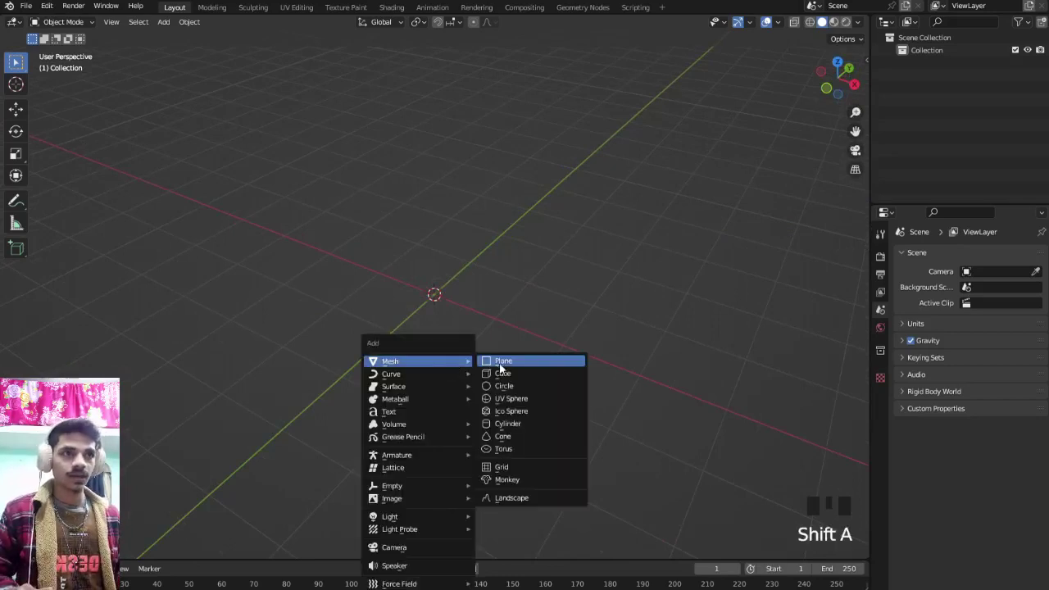
key(Delete)
key(shift+a)
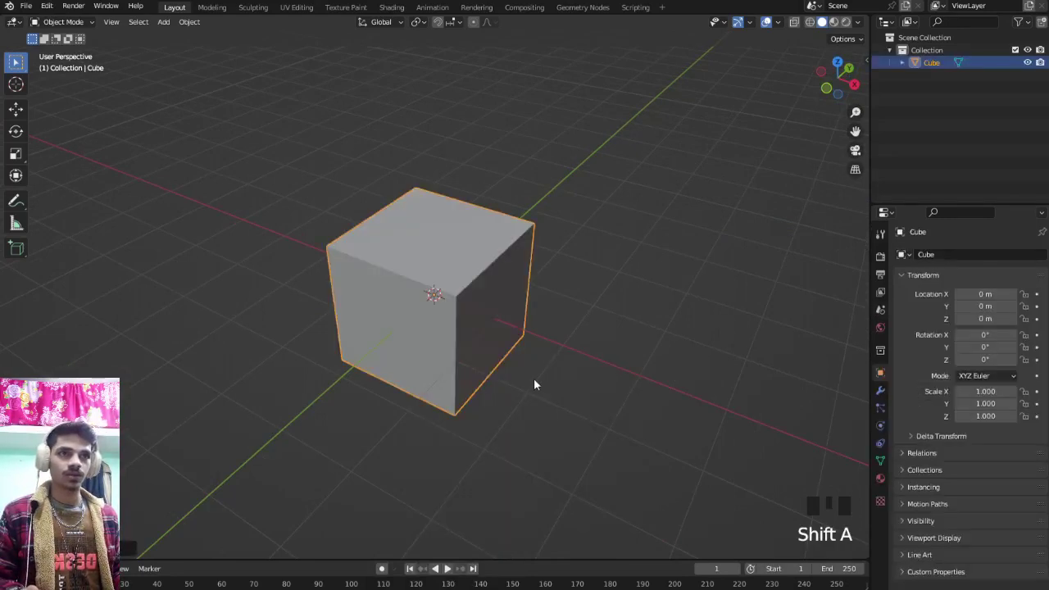
key(KP_7)
key(s)
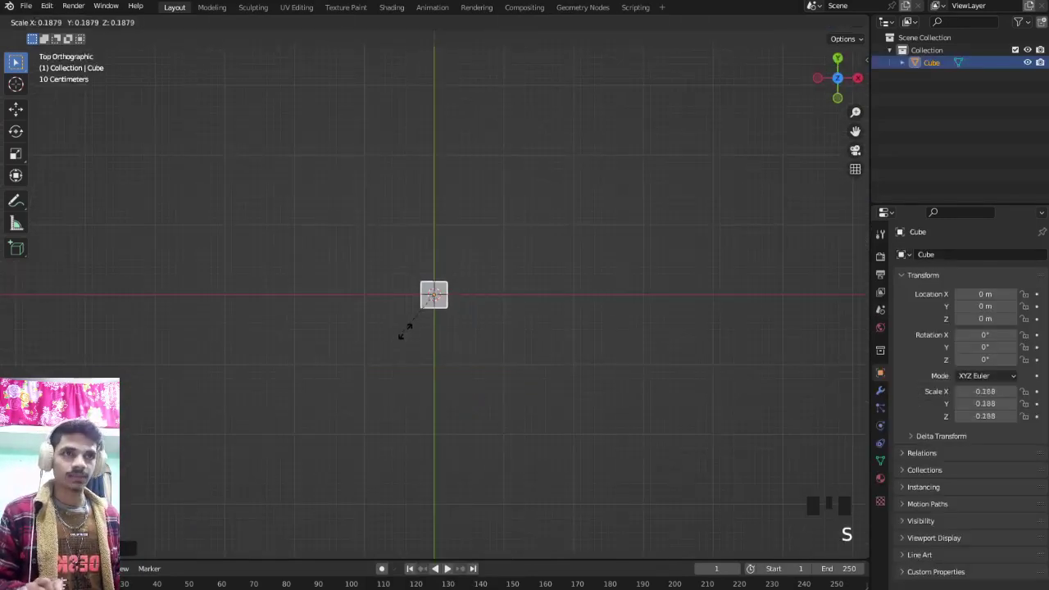
scroll(up, 3)
key(s)
- In Edit Mode add loop cuts, taper the bar's ends and flatten its front-to-back depth
key(Tab)
key(ctrl+r)
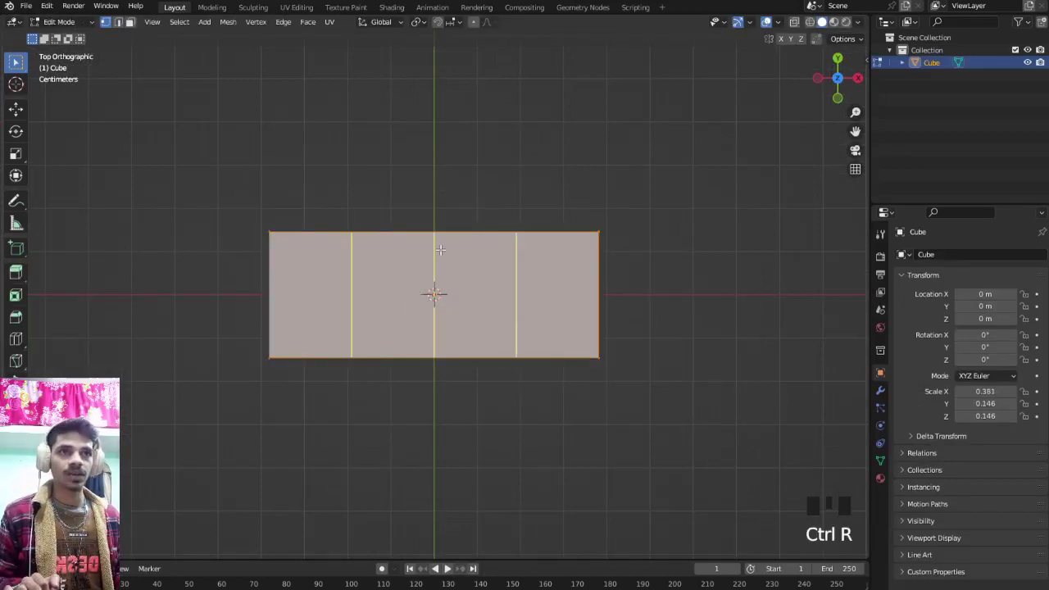
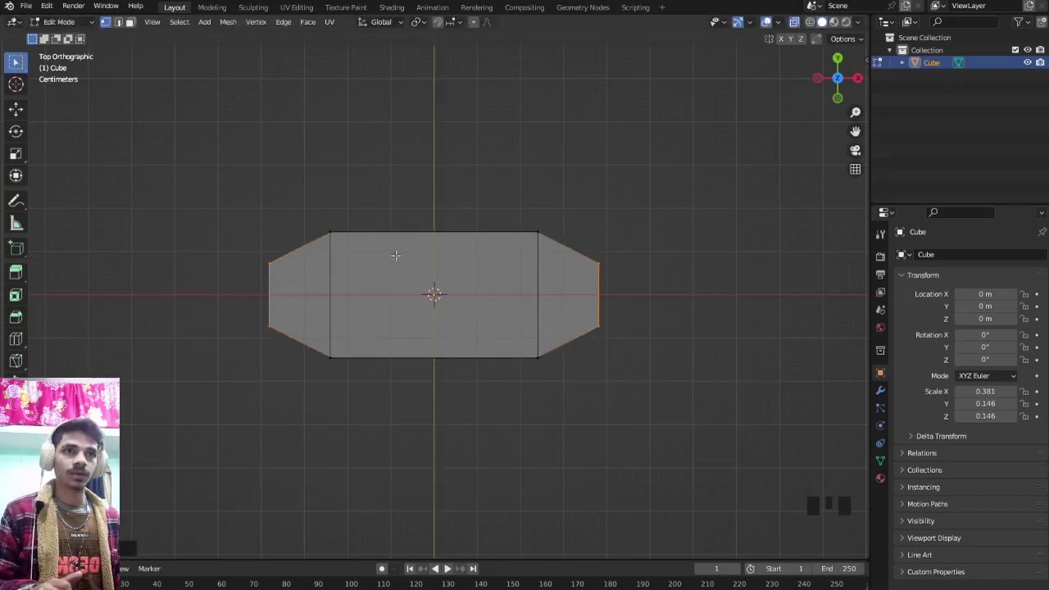
key(s)
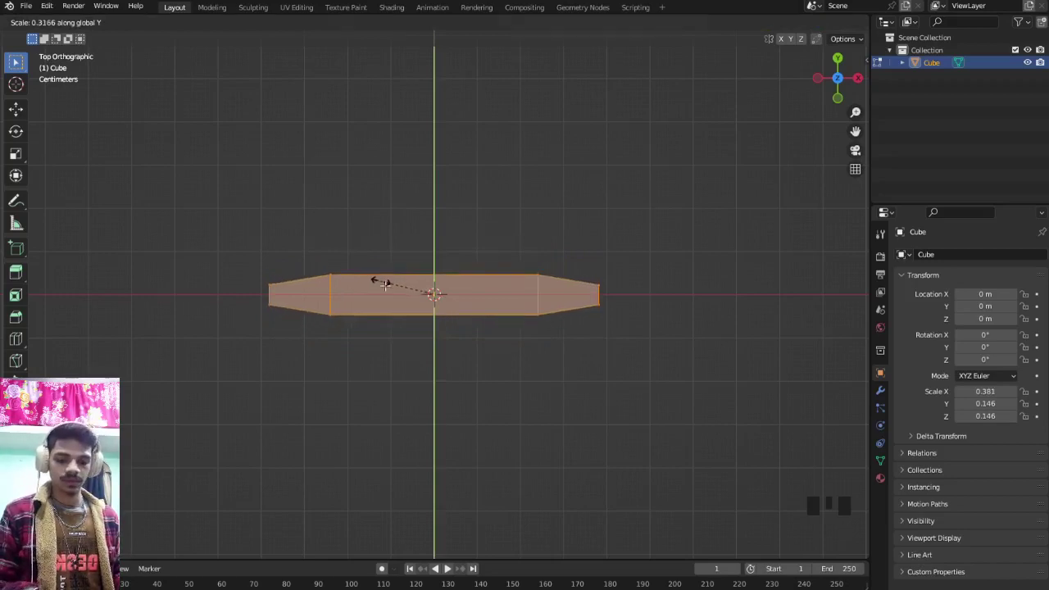
drag(131, 19, 131, 19)
key(s)
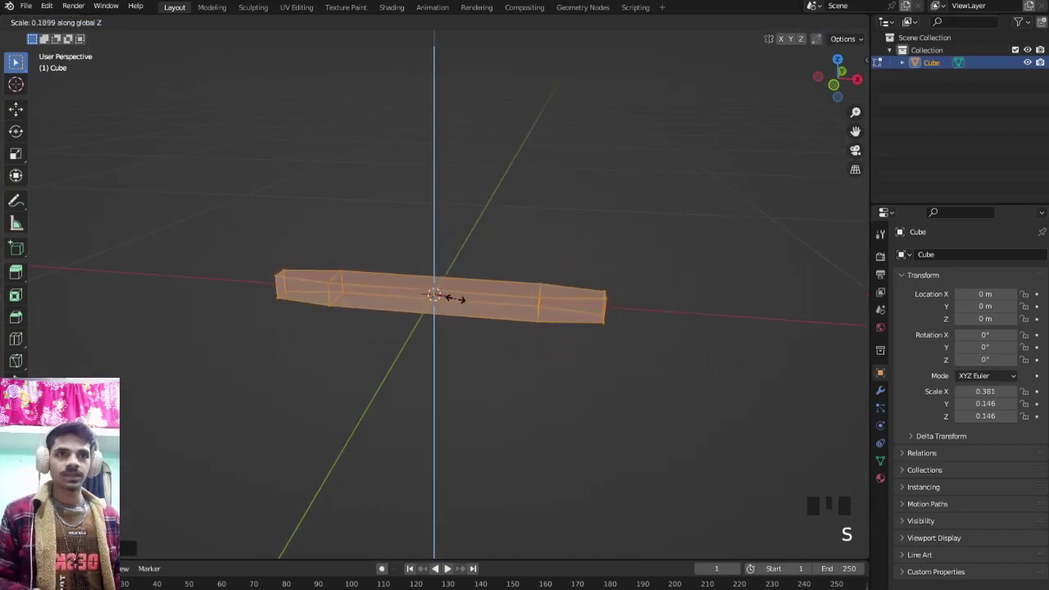
key(Tab)
- Scale the bar's vertical thickness down into a thin flat blade
key(alt+z)
drag(401, 294, 418, 310)
key(KP_7)
scroll(up, 3)
scroll(down, 3)
scroll(up, 3)
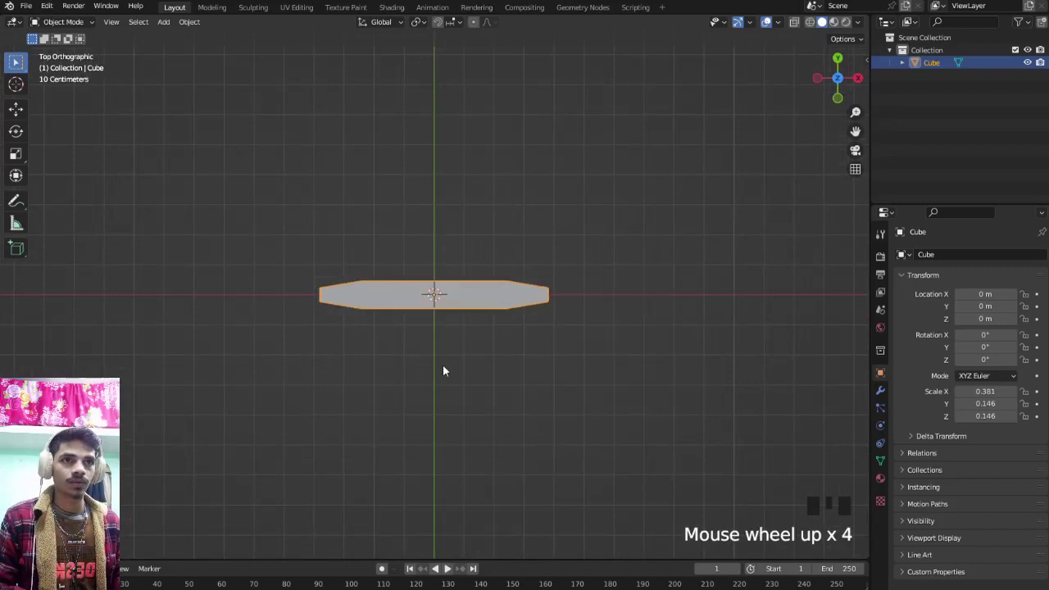
- Duplicate the bar below and to the right, spacing four horizontal bars for top and bottom
key(shift+d)
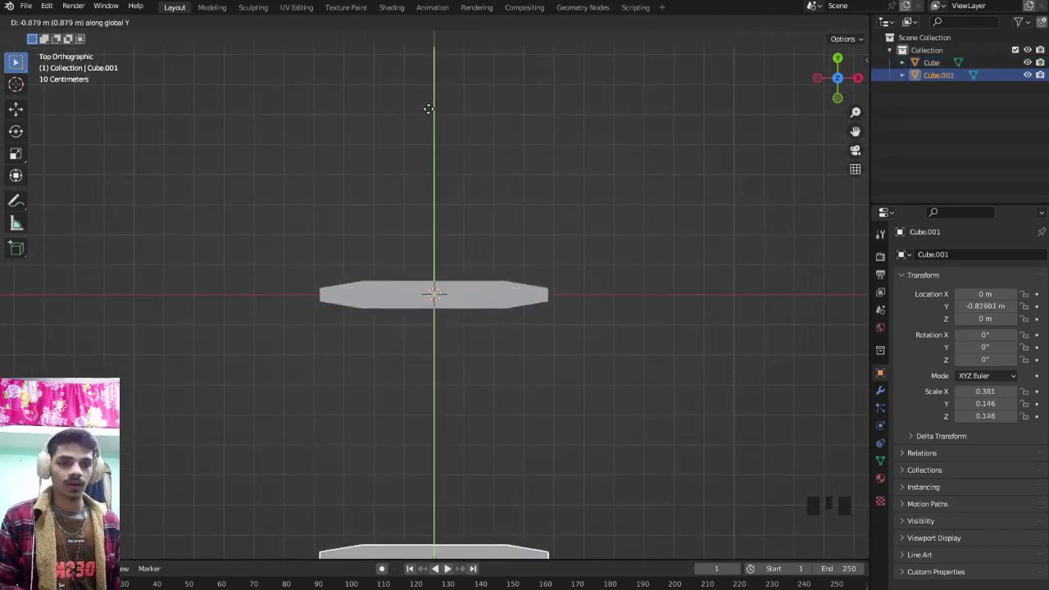
scroll(down, 3)
click(419, 297)
key(shift+d)
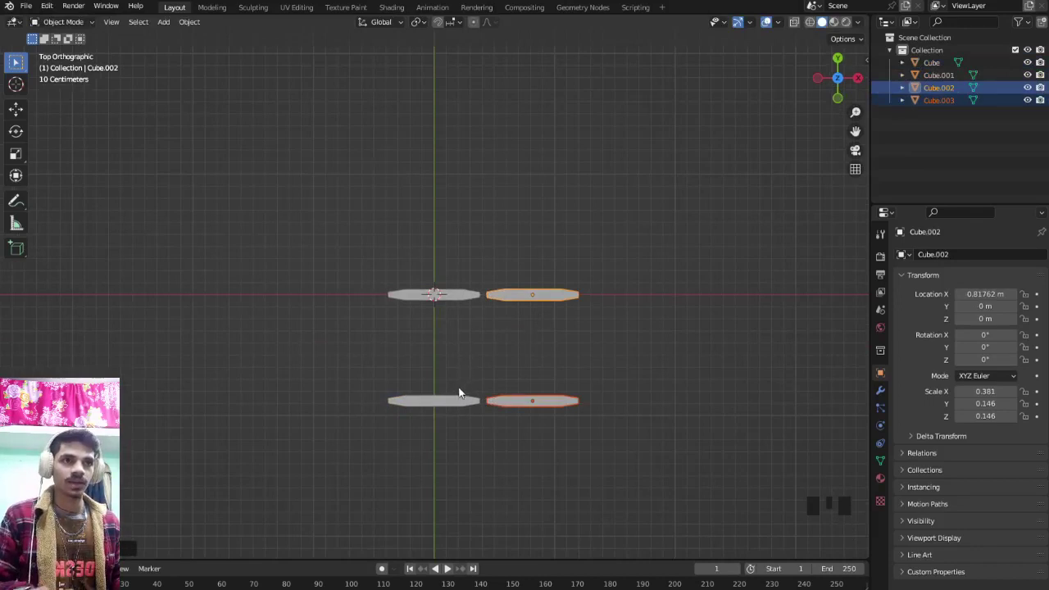
click(454, 394)
click(522, 404)
key(g)
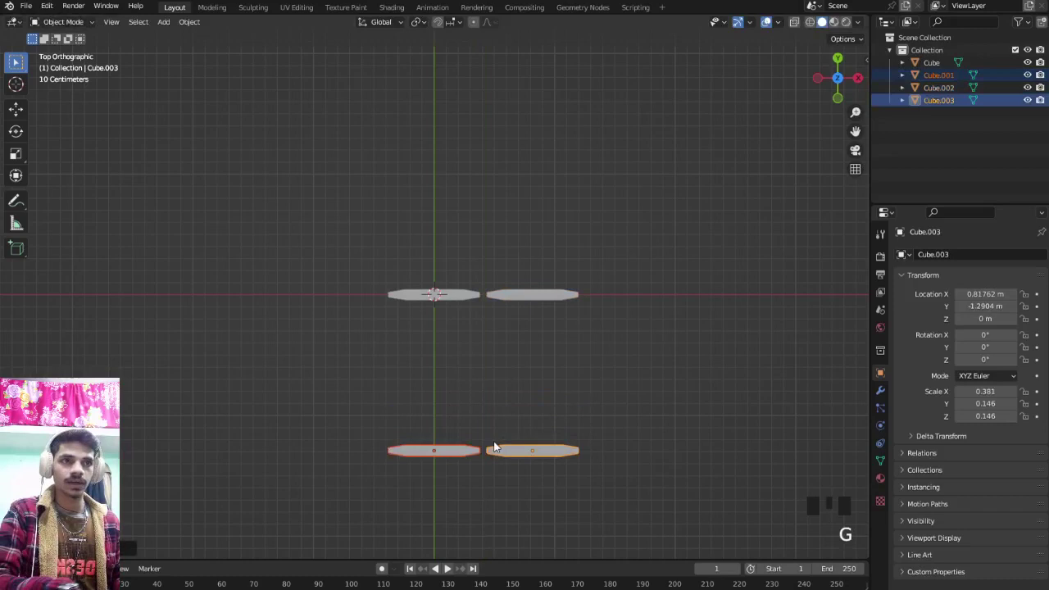
- Duplicate two bars rotated 90° upright as the left side and fit the lower bars to them
key(shift+d)
key(r)
key(g)
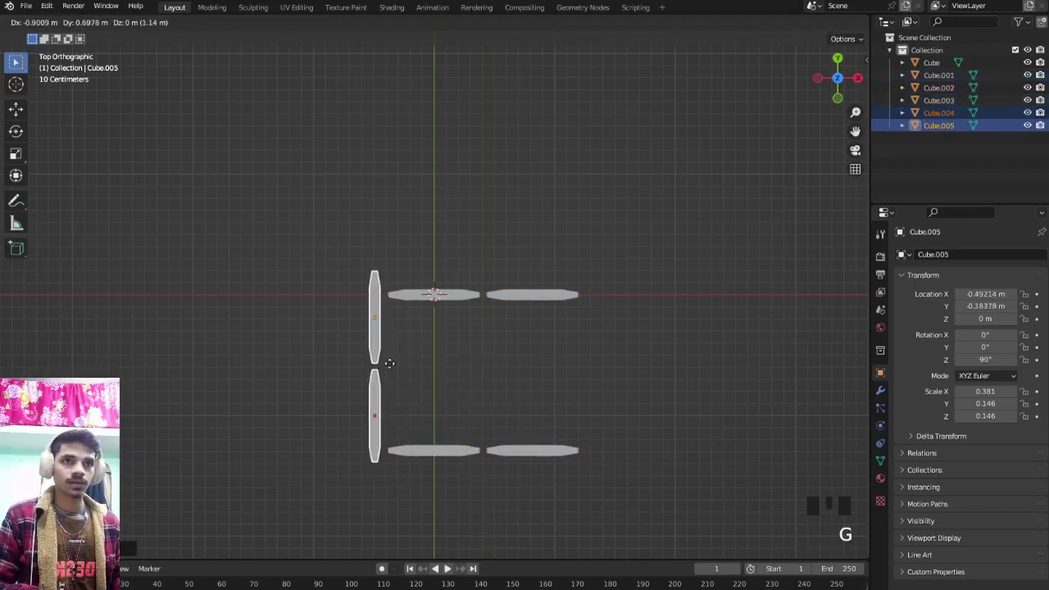
key(g)
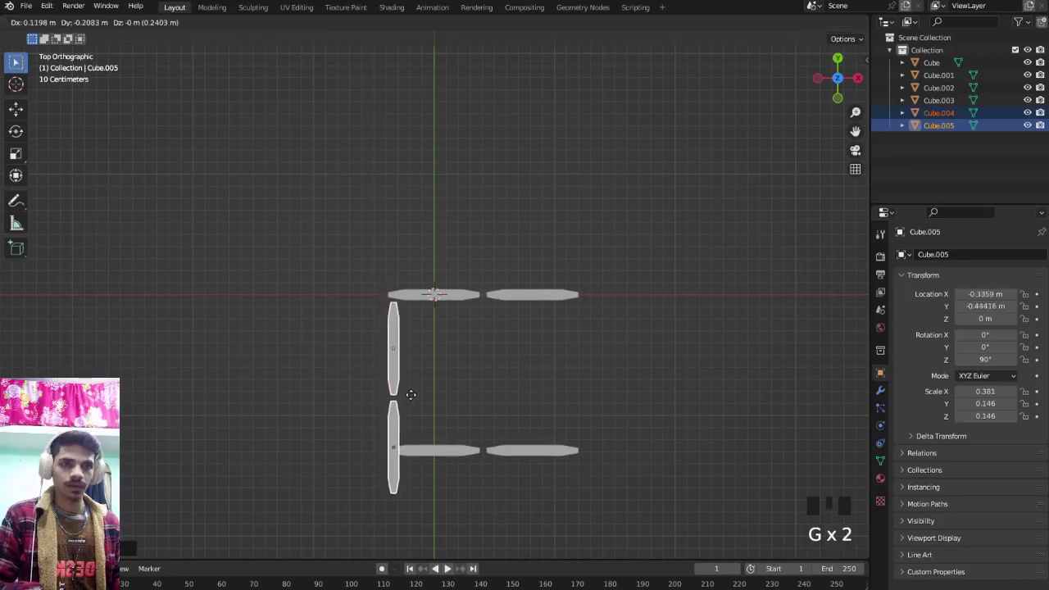
click(439, 448)
click(512, 449)
key(g)
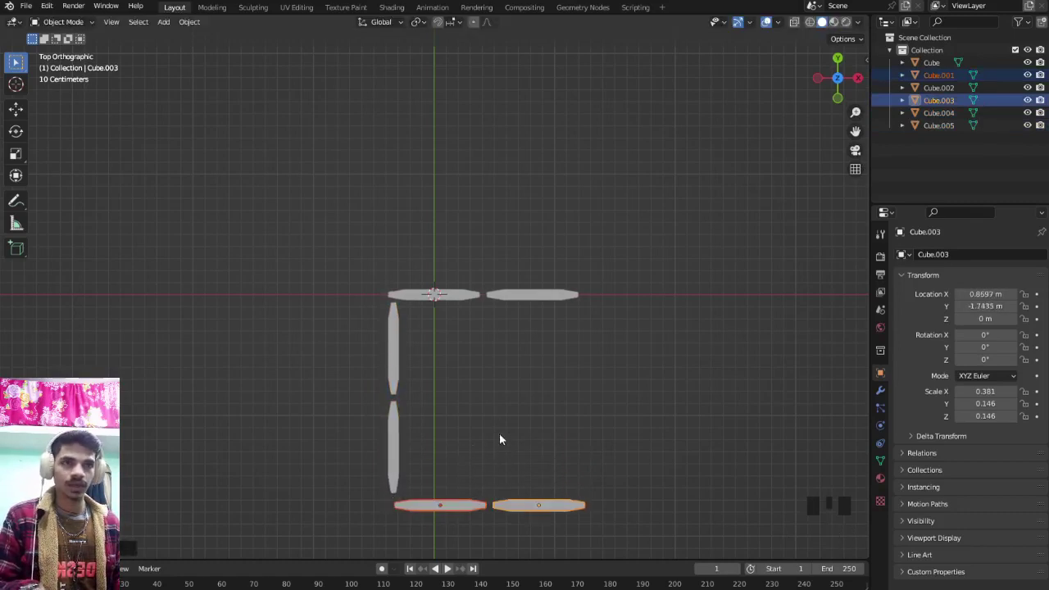
- Copy the left verticals to the right side, align the bottom bars, and select all eight bars
click(391, 352)
click(400, 426)
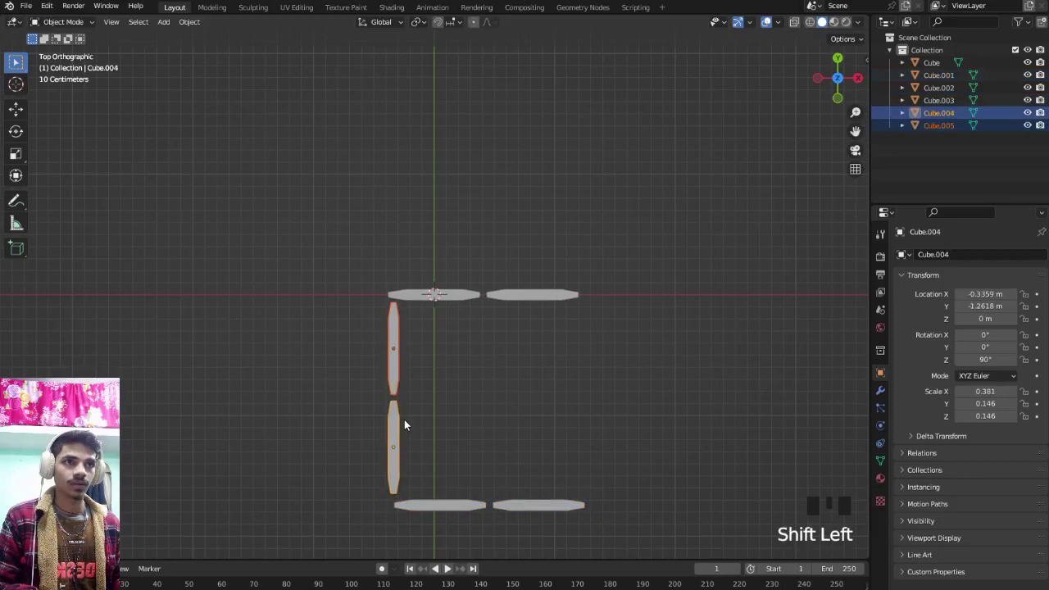
key(shift+d)
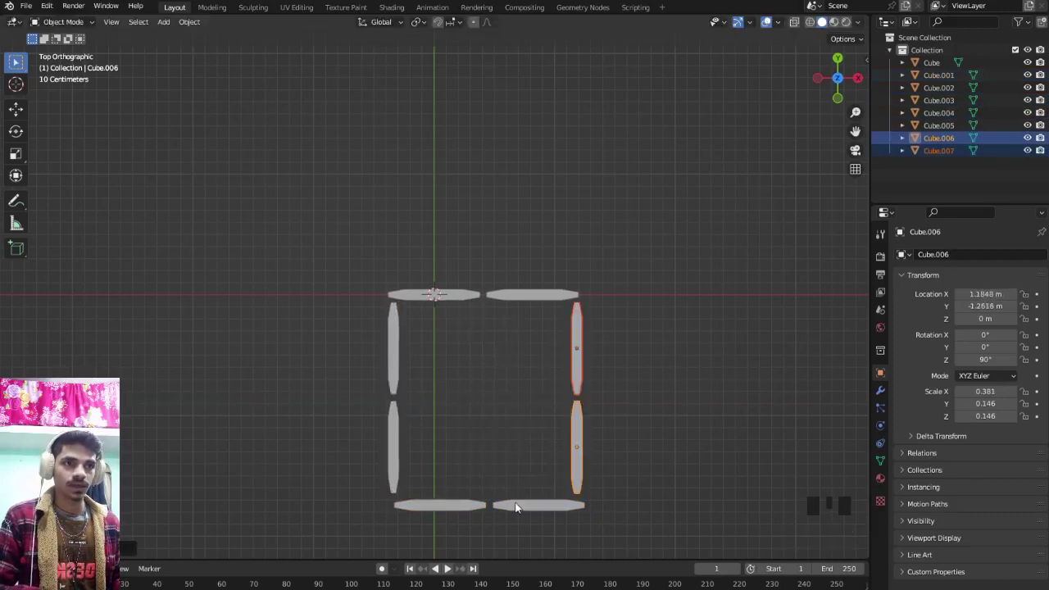
click(517, 510)
click(473, 509)
key(g)
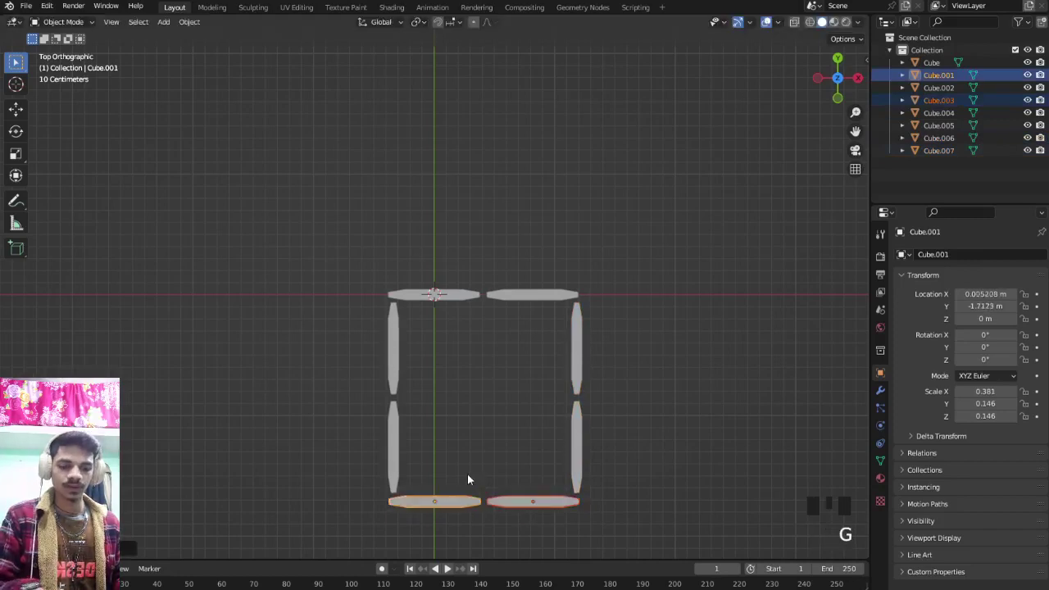
scroll(down, 3)
click(446, 567)
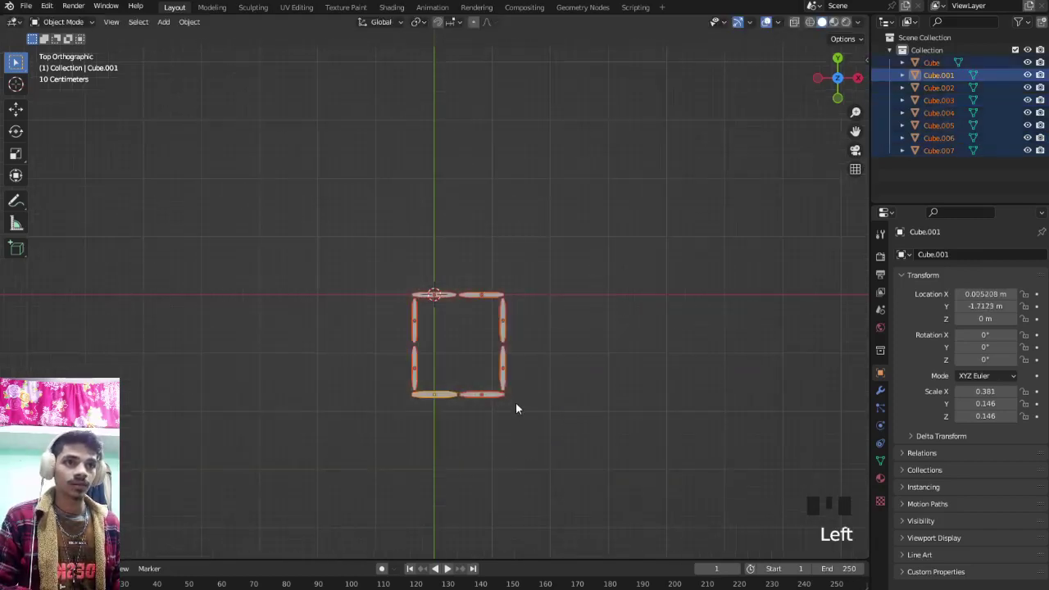
- Duplicate the square outline downward, delete the two doubled middle bars, and select the whole digit
key(shift+d)
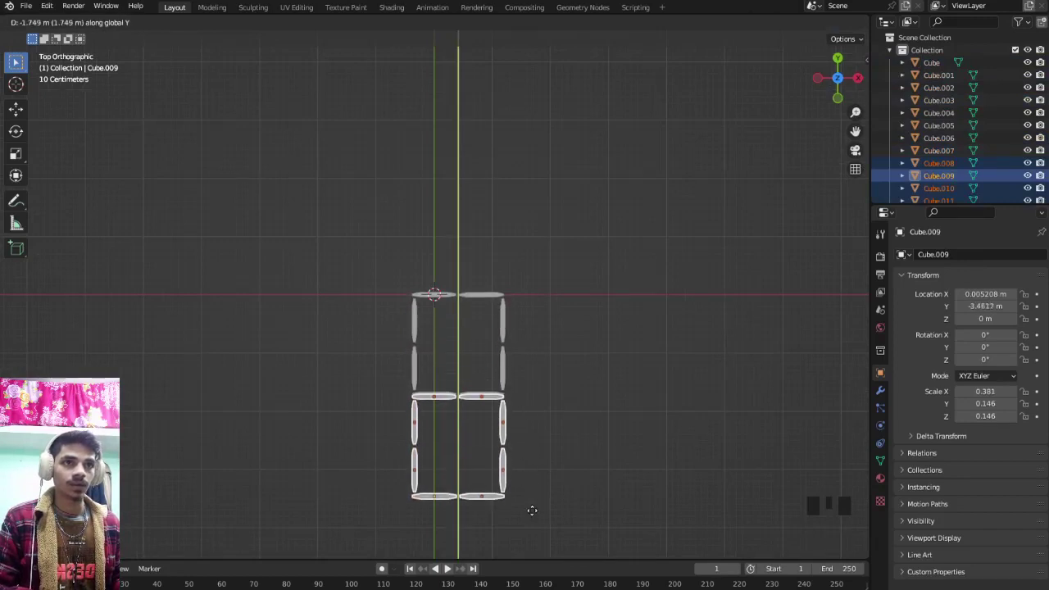
scroll(up, 3)
drag(489, 424, 483, 370)
click(483, 370)
click(436, 373)
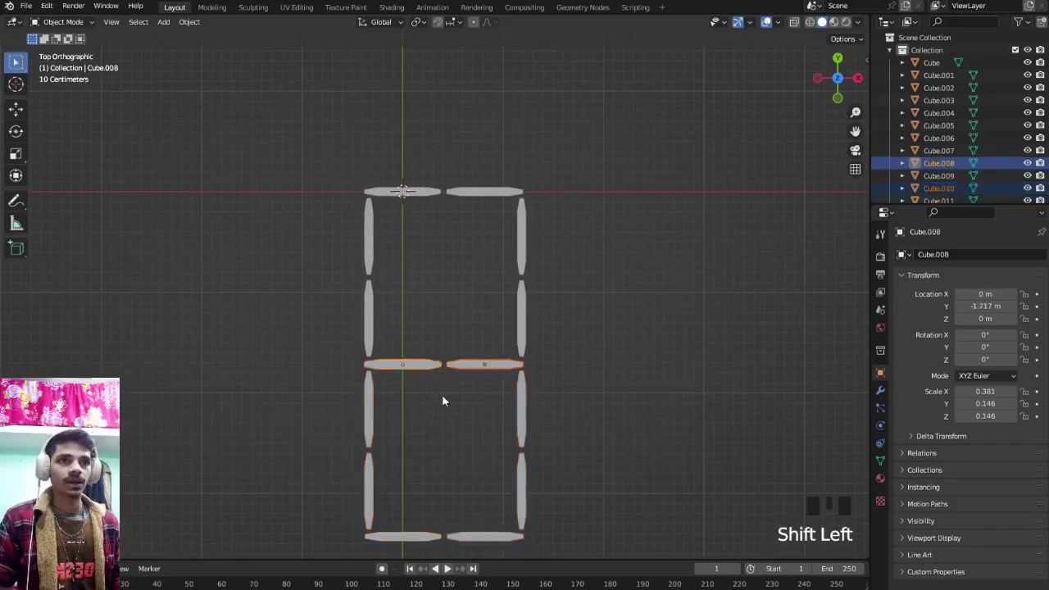
key(Delete)
scroll(down, 3)
drag(519, 336, 269, 165)
click(268, 166)
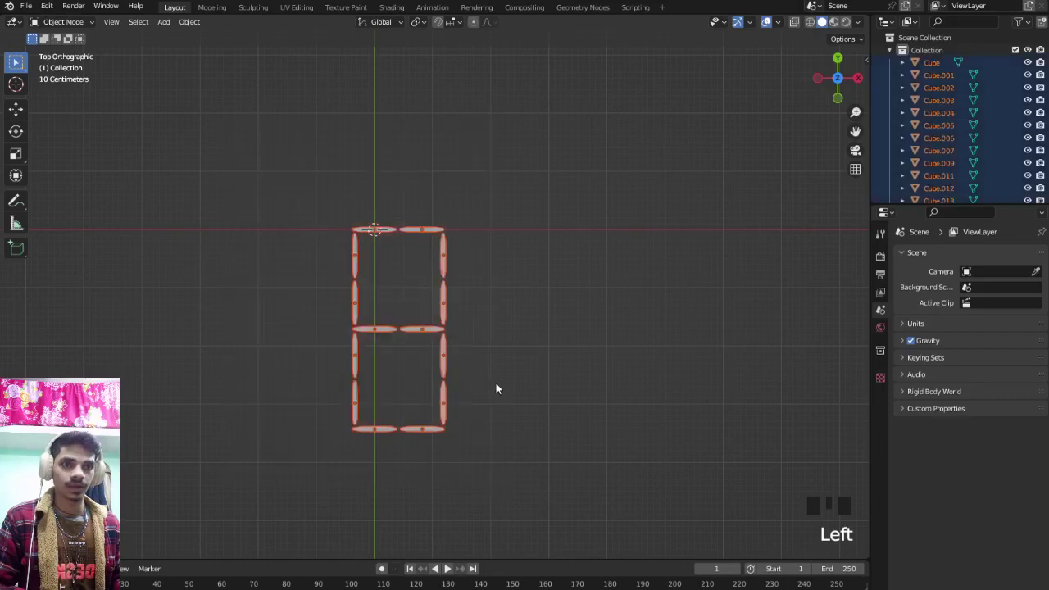
- Duplicate the digit twice along X into a row of three, then copy the row down and sideways
key(shift+d)
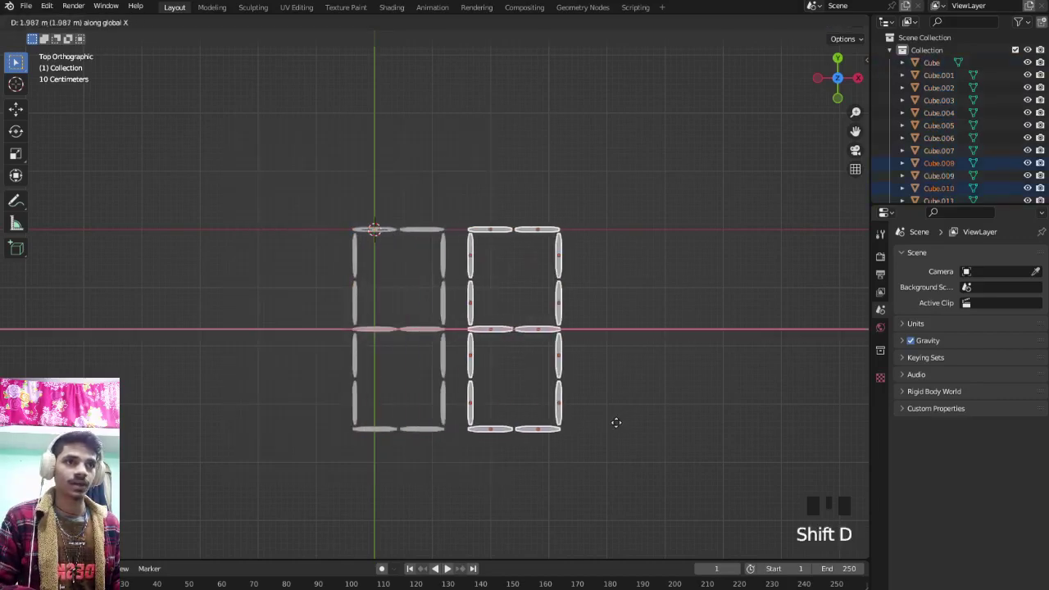
key(shift+d)
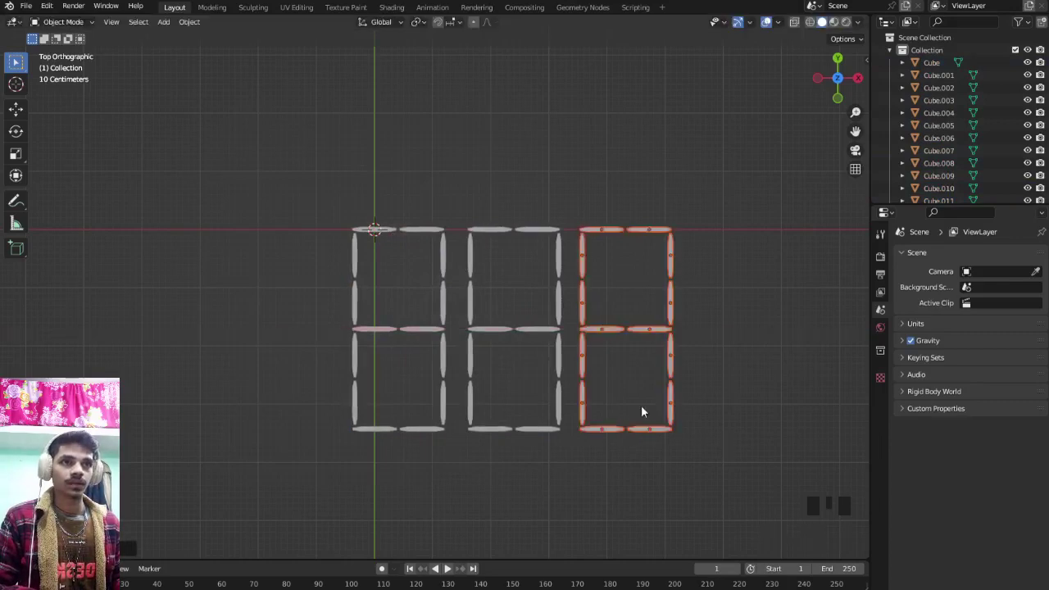
drag(583, 379, 351, 190)
click(351, 191)
key(shift+d)
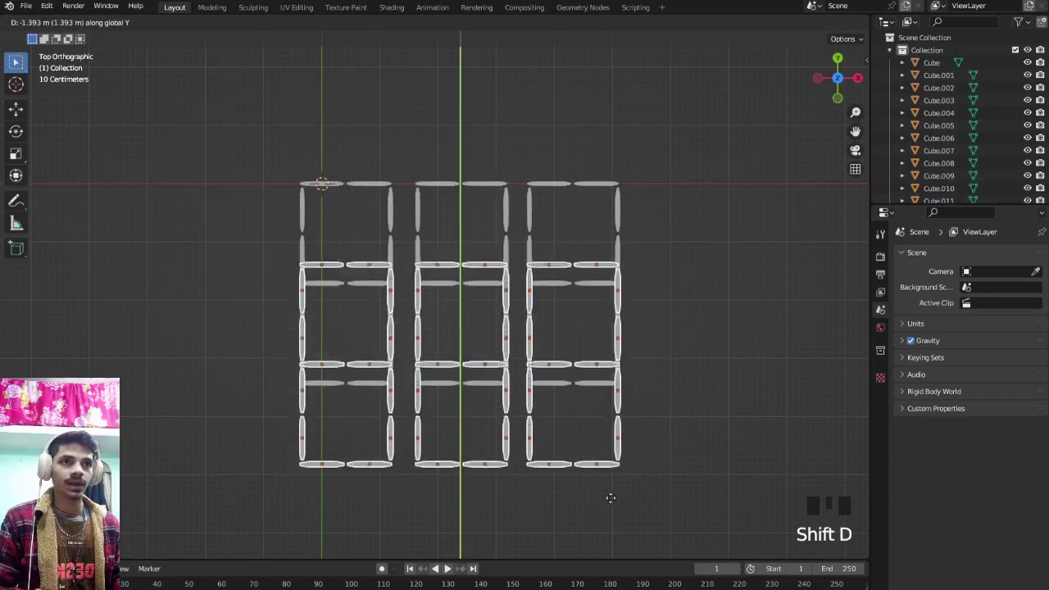
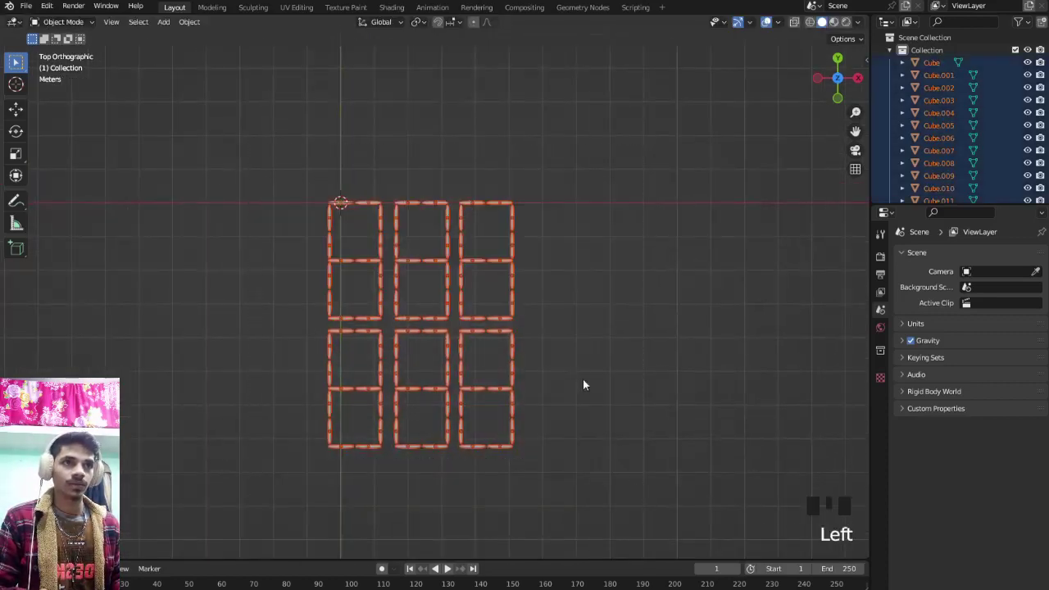
key(shift+d)
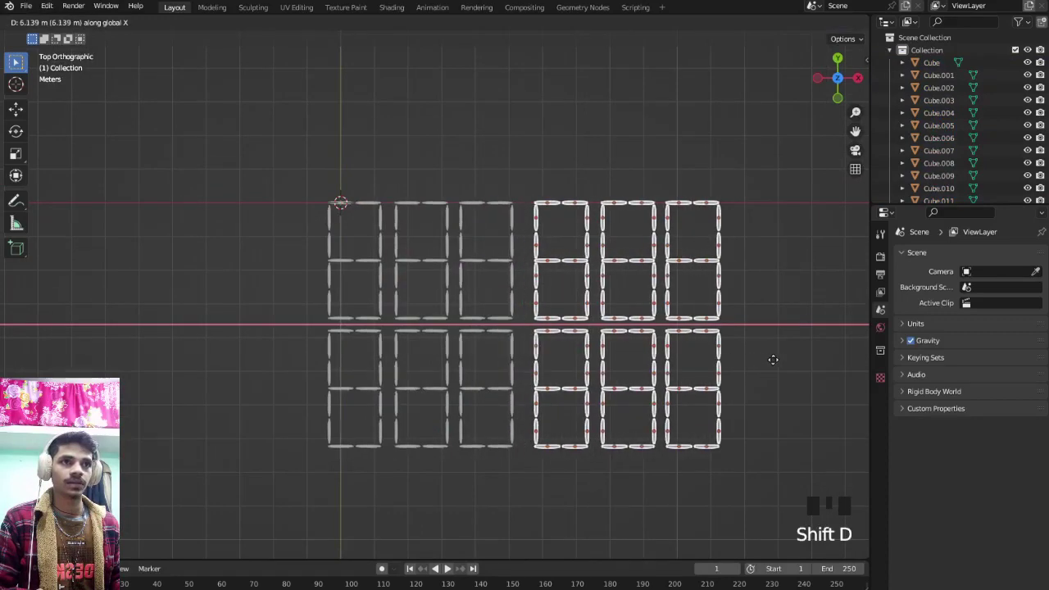
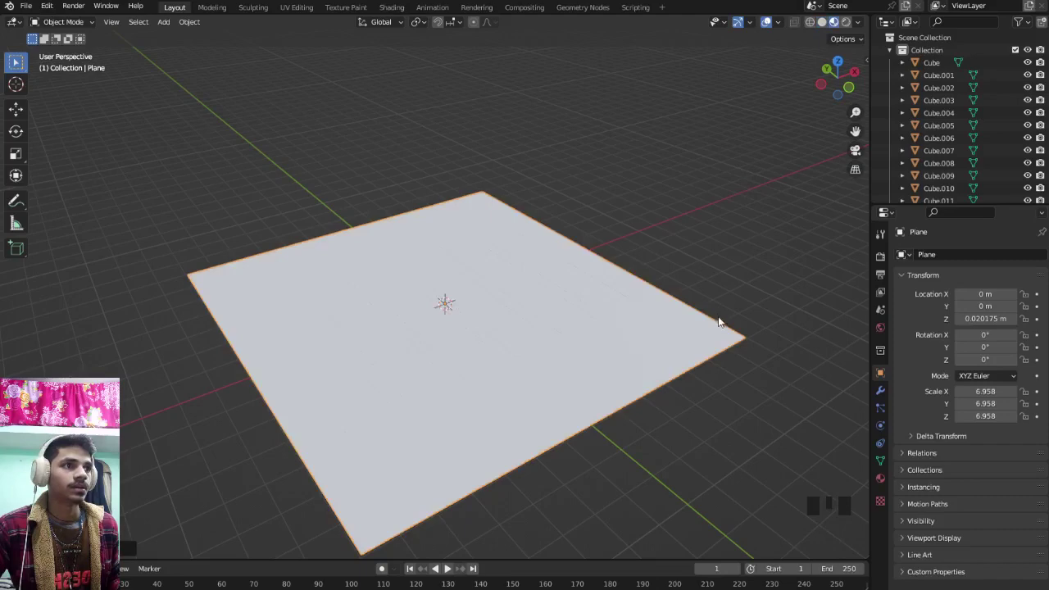
- Add a new material to the ground plane and start setting its Base Color to orange-red
drag(671, 327, 879, 481)
click(878, 481)
drag(964, 309, 961, 380)
click(979, 436)
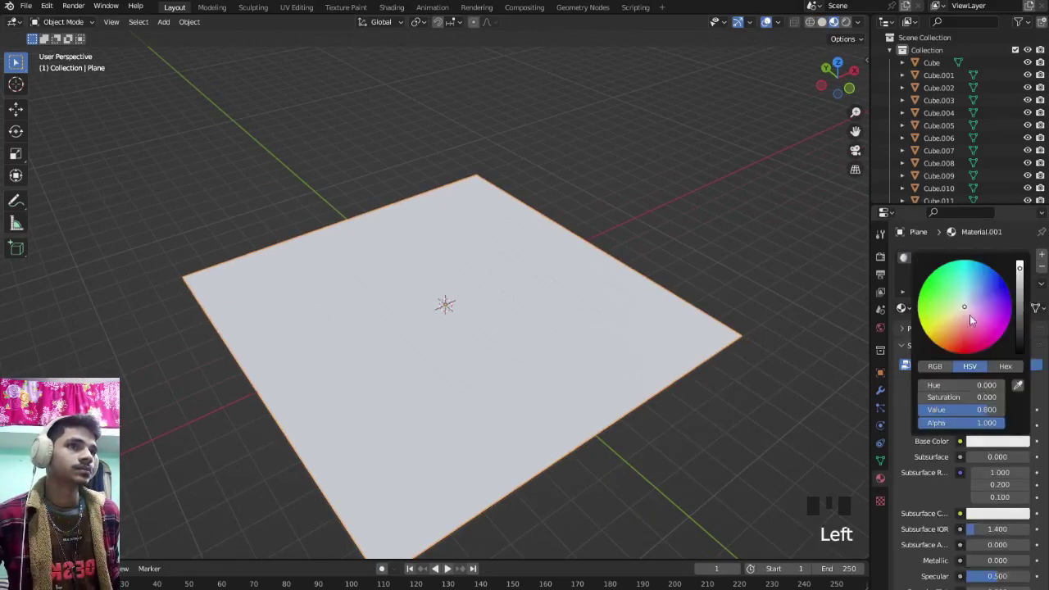
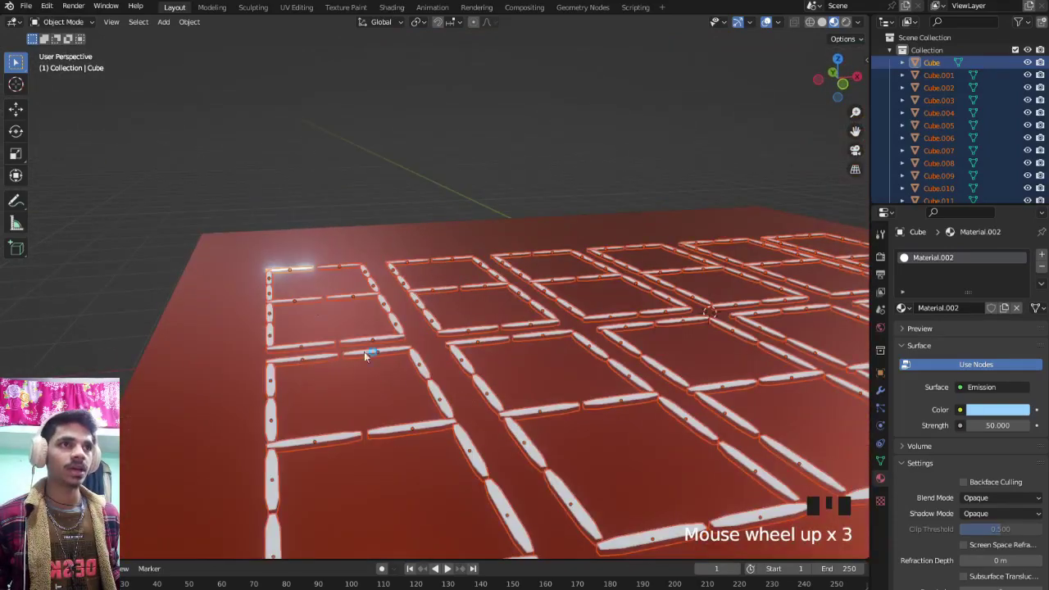
- Link the active segment's emission material to all selected segments via Link/Transfer Data > Link Materials
drag(452, 417, 463, 431)
scroll(up, 3)
middle_click(446, 374)
scroll(up, 3)
drag(623, 408, 673, 277)
scroll(down, 3)
drag(632, 294, 432, 298)
drag(197, 25, 209, 290)
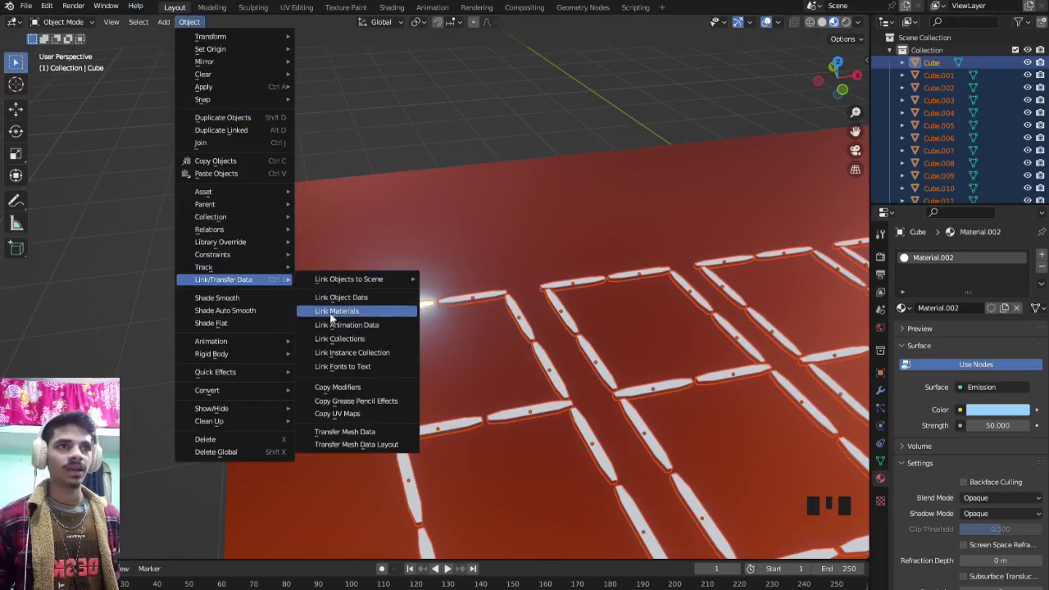
scroll(down, 3)
drag(584, 379, 451, 567)
- Orbit around the displays to inspect the result, then select a single digit segment
scroll(down, 3)
key(KP_7)
scroll(up, 3)
drag(375, 313, 778, 224)
drag(777, 224, 688, 276)
drag(534, 375, 363, 524)
scroll(up, 3)
drag(470, 516, 748, 283)
drag(748, 283, 605, 262)
drag(568, 277, 522, 272)
scroll(down, 3)
drag(551, 287, 288, 141)
drag(287, 141, 297, 174)
scroll(up, 3)
drag(406, 267, 524, 247)
drag(519, 244, 471, 276)
drag(471, 275, 517, 273)
scroll(up, 3)
drag(535, 271, 887, 460)
click(888, 460)
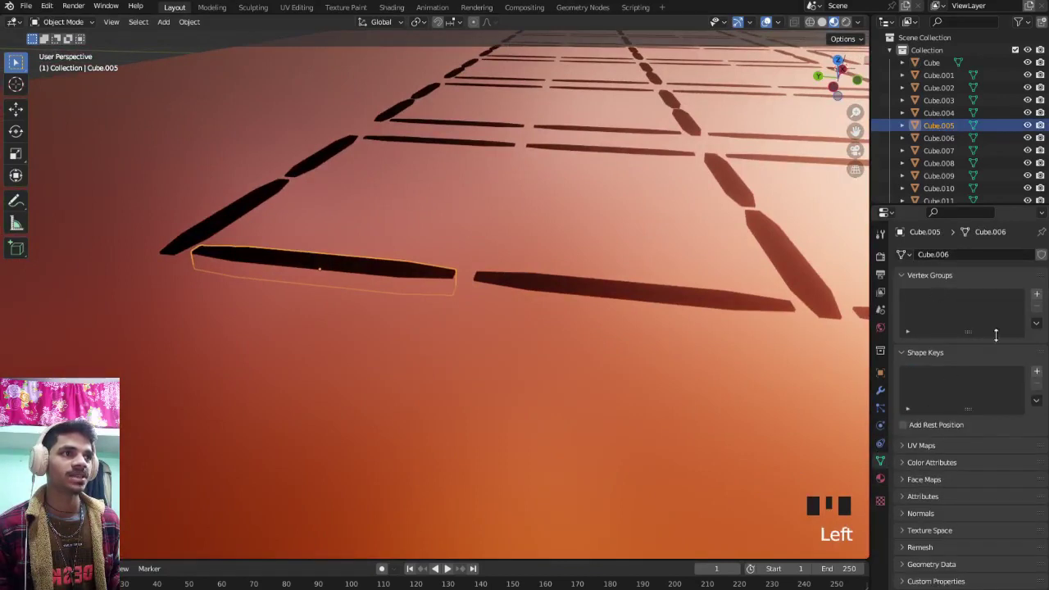
- Edit the selected segment's geometry under its Key 1 shape key, then return to a top view of the display
drag(1041, 371, 466, 259)
key(Tab)
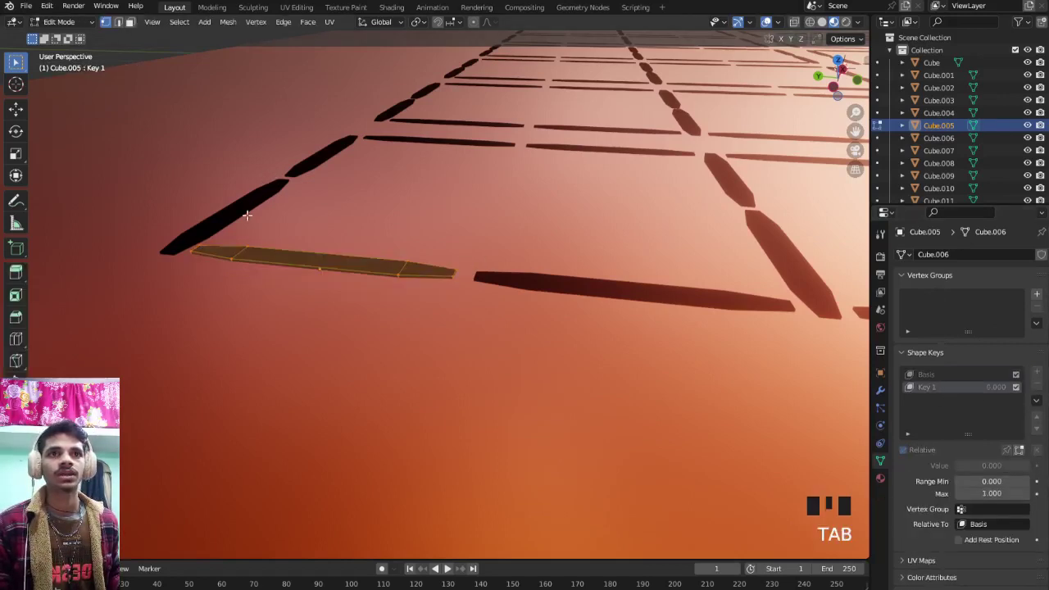
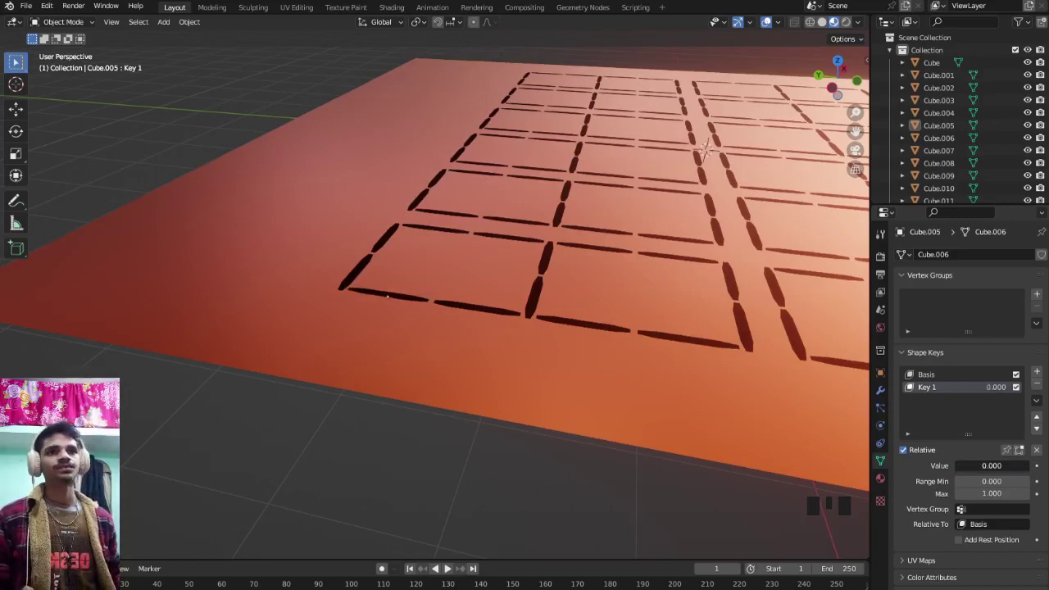
drag(418, 235, 294, 303)
scroll(up, 3)
drag(430, 280, 367, 312)
scroll(down, 3)
scroll(down, 3)
drag(610, 331, 631, 330)
key(KP_7)
scroll(up, 3)
scroll(down, 3)
drag(534, 280, 501, 270)
- Replace the upper-right vertical segment with a duplicate, then select the top-left horizontal segment
key(KP_7)
scroll(up, 3)
middle_click(447, 311)
scroll(up, 3)
drag(644, 259, 574, 302)
scroll(down, 3)
drag(529, 294, 672, 296)
click(671, 297)
key(shift+s)
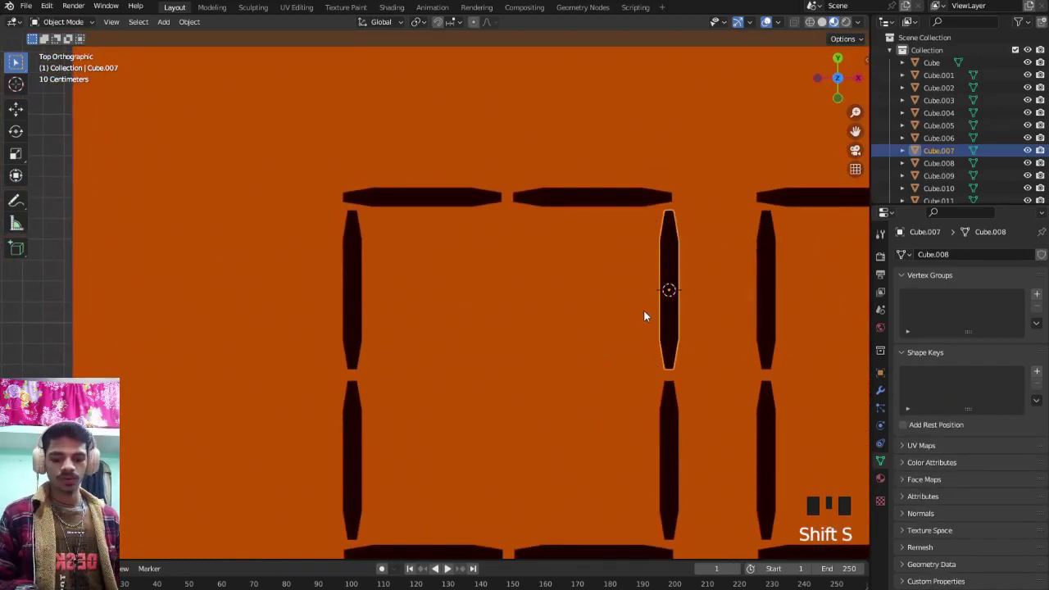
key(Delete)
drag(355, 317, 371, 308)
key(shift+d)
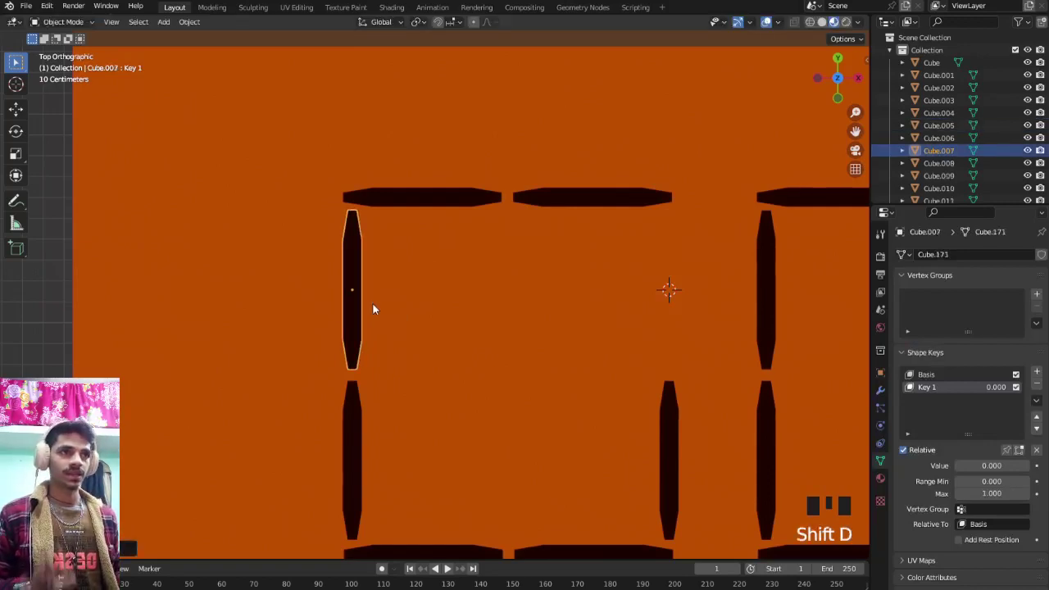
key(shift+s)
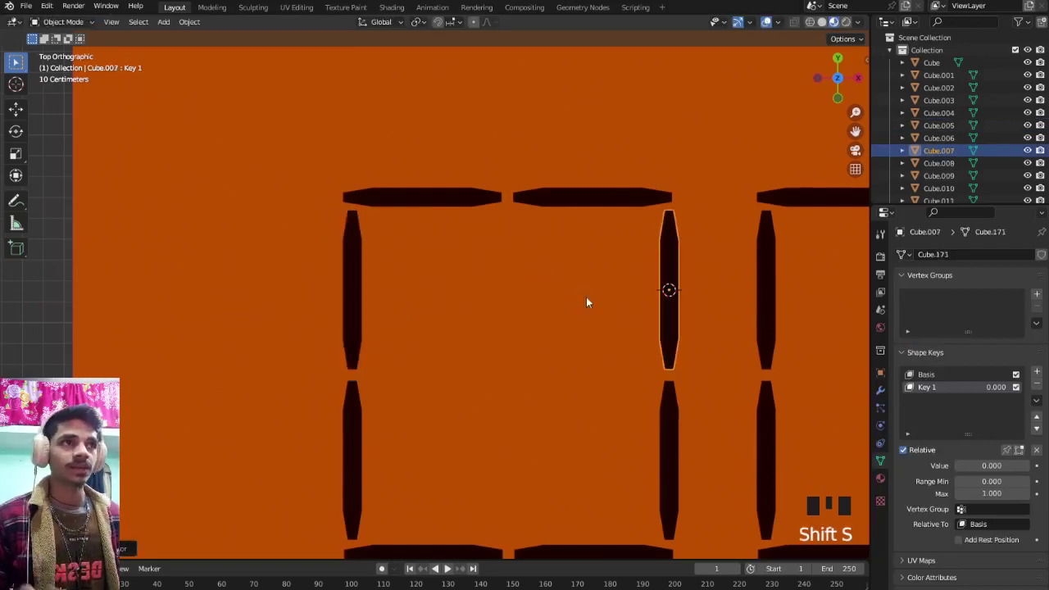
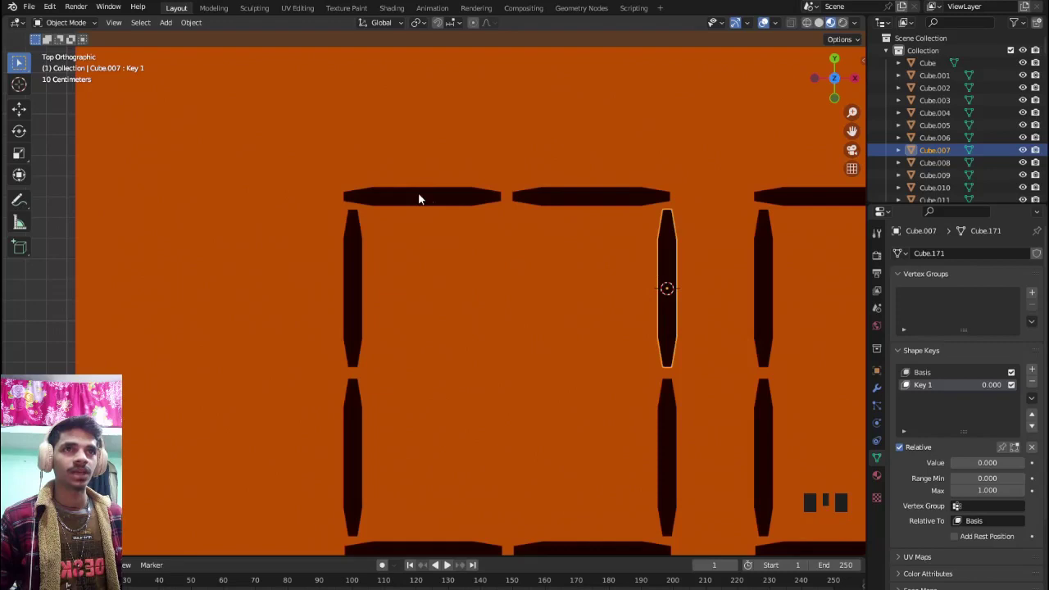
click(425, 198)
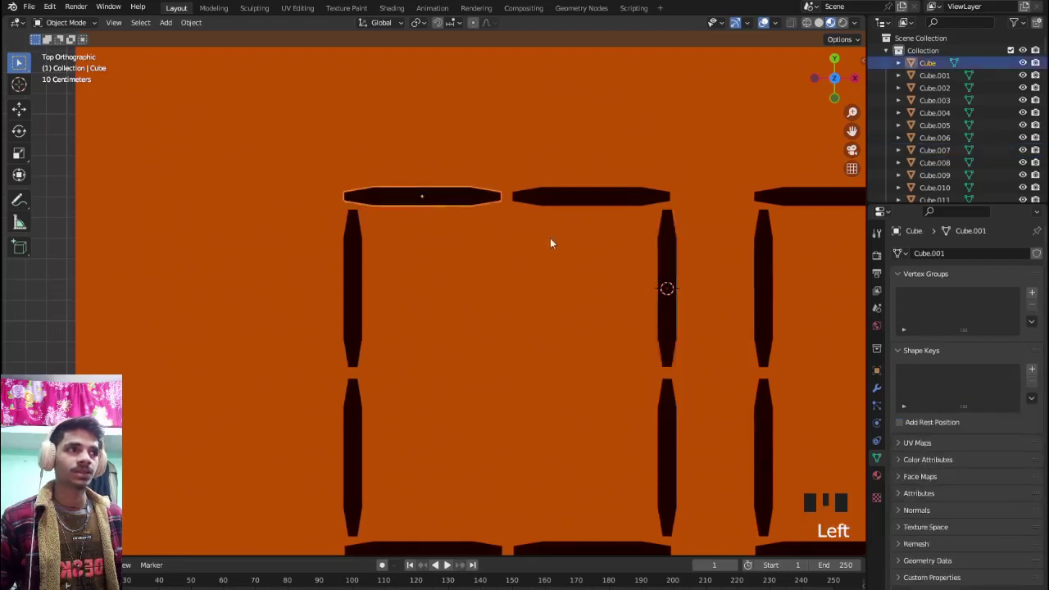
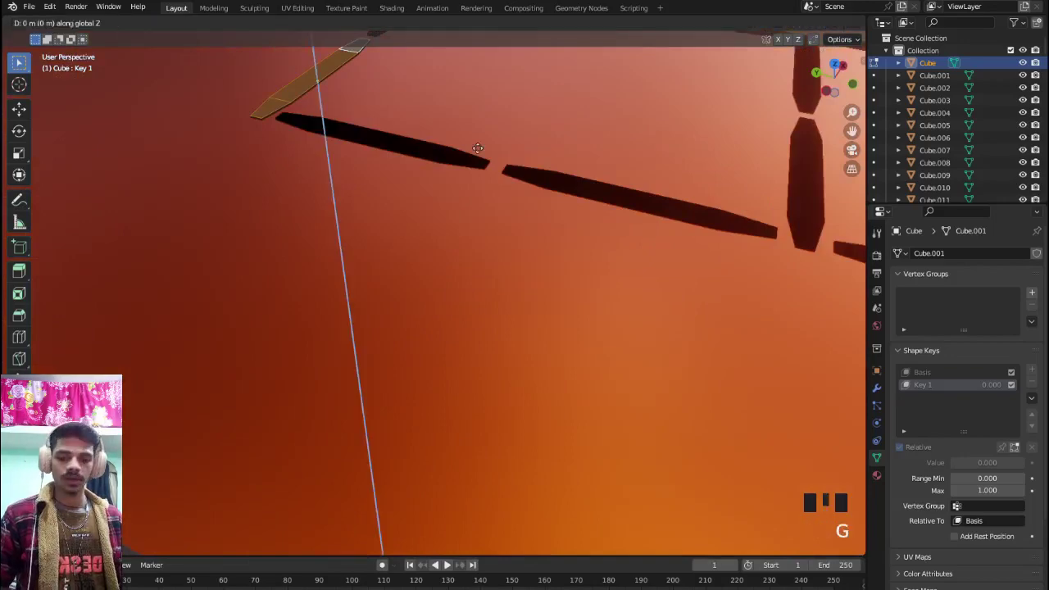
- Leave the segment's edit mode and switch to top orthographic view over the display
key(Tab)
scroll(down, 3)
drag(457, 171, 437, 154)
key(KP_7)
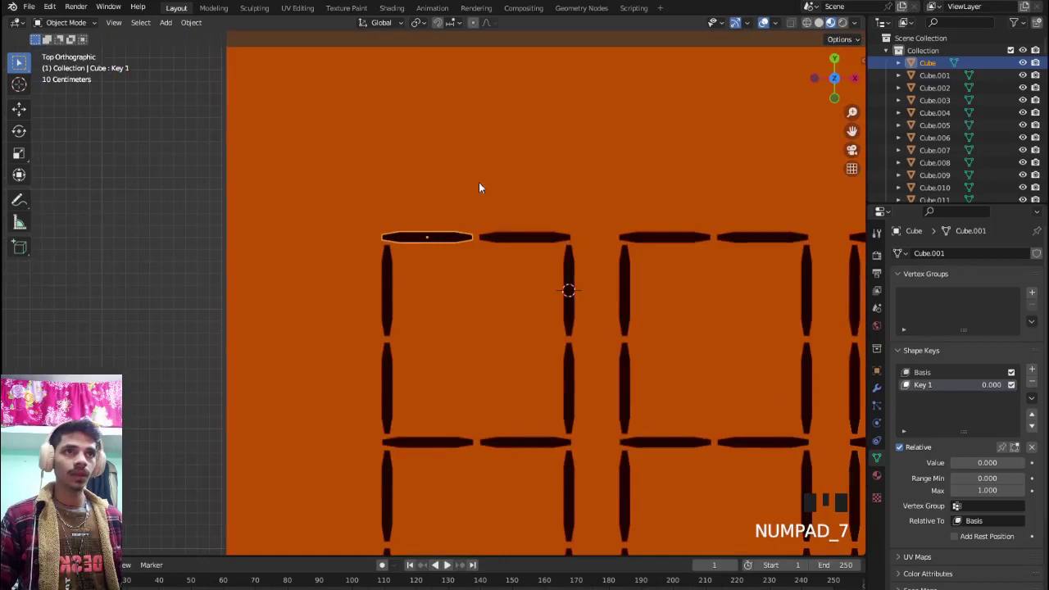
scroll(up, 3)
drag(450, 235, 531, 205)
- Delete the top-right horizontal segment, then undo to restore it
click(531, 206)
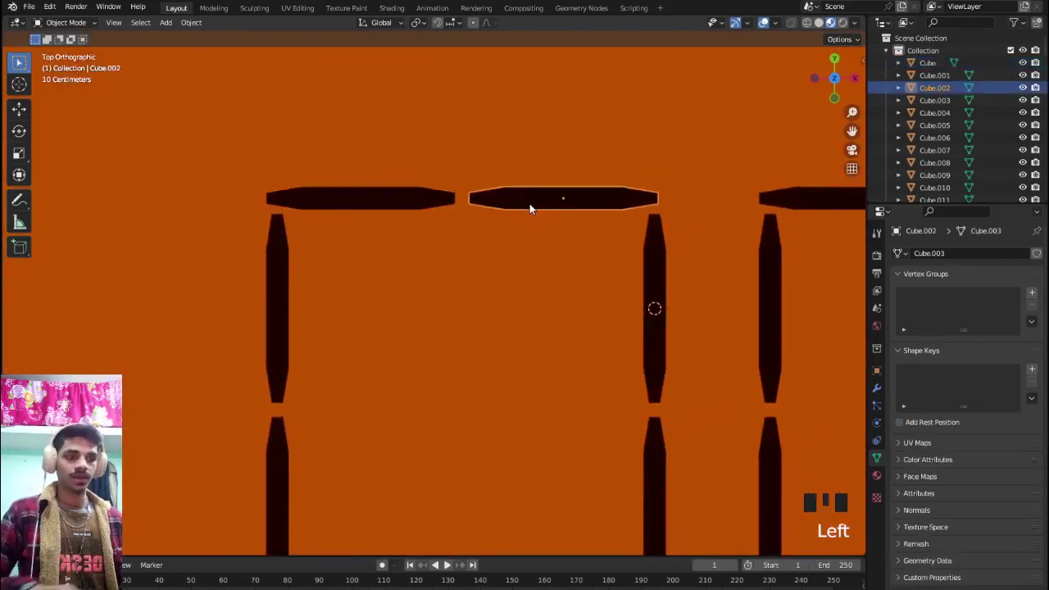
key(shift+s)
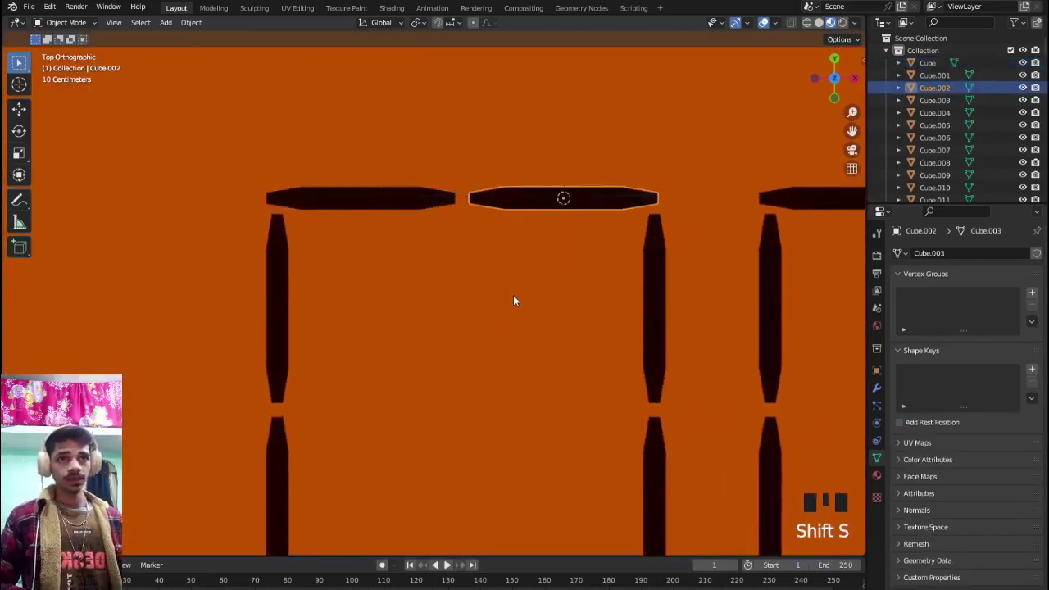
key(Delete)
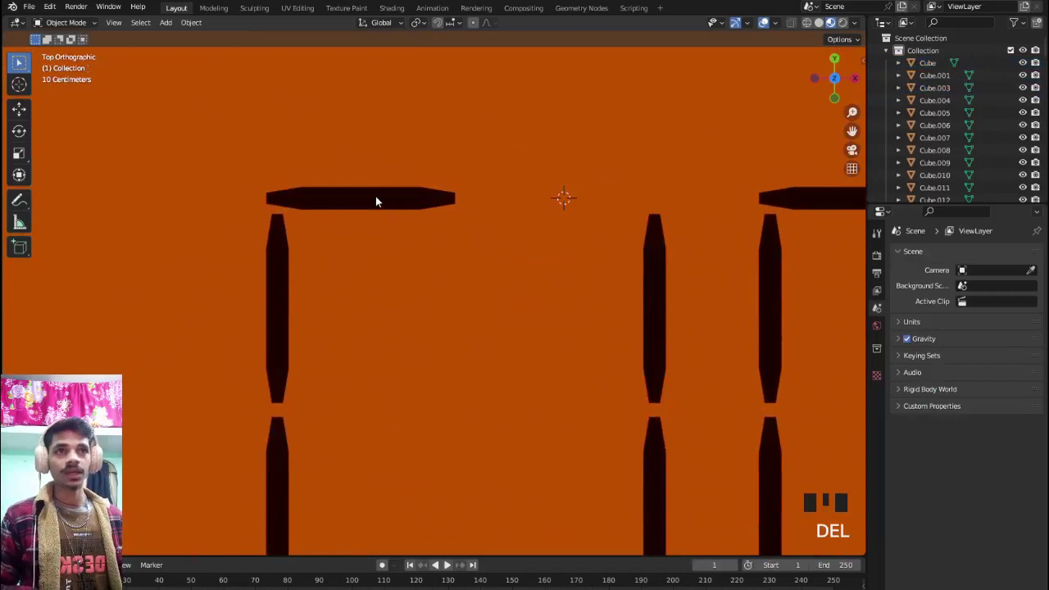
click(380, 197)
key(shift+d)
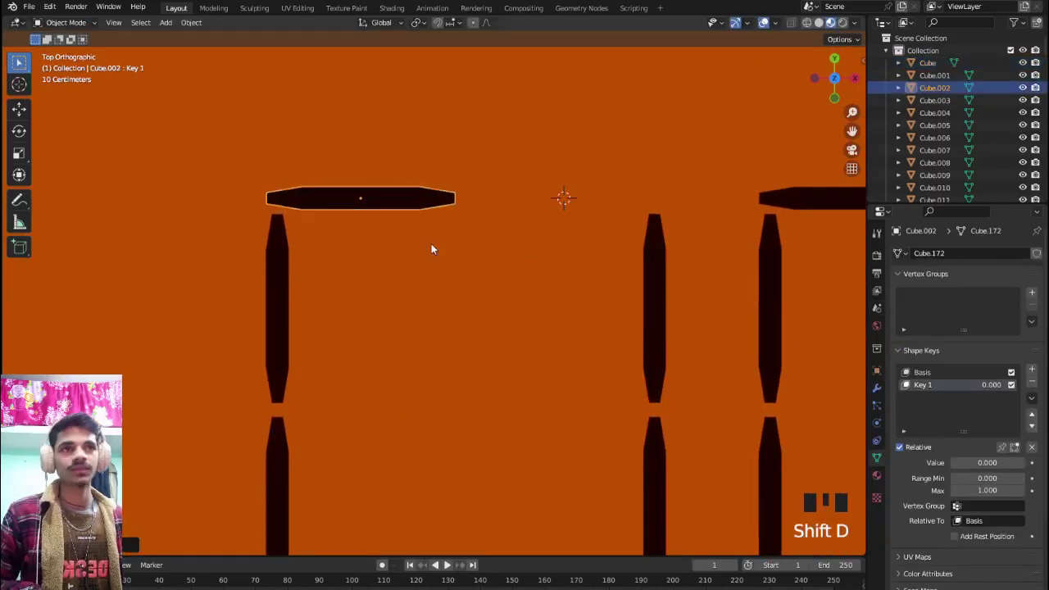
- Use the snap menu and gather segments across several digits into one shared selection
key(shift+s)
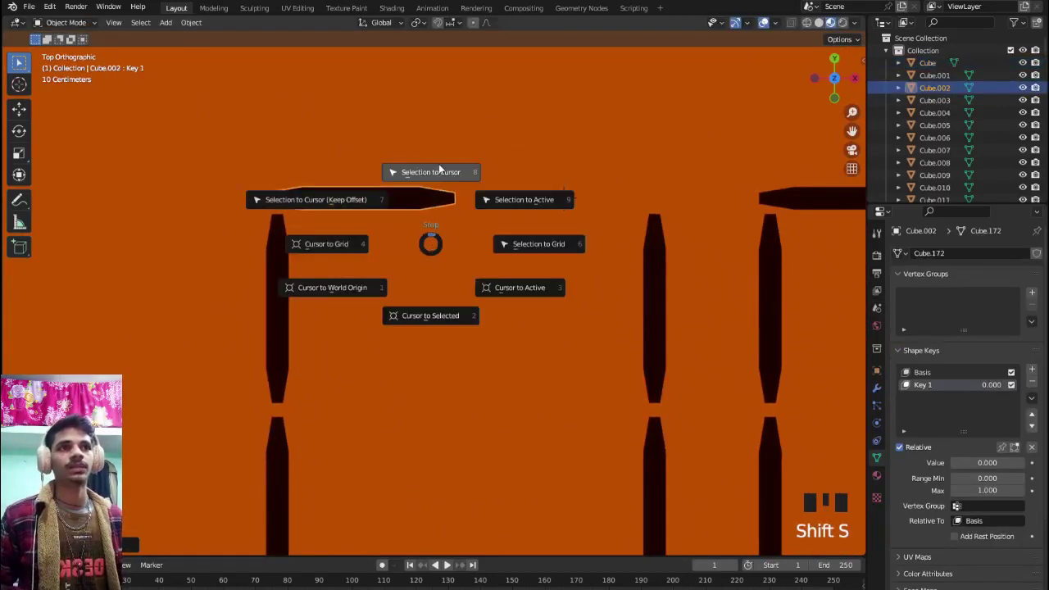
scroll(down, 3)
click(129, 216)
scroll(up, 3)
click(349, 318)
click(350, 402)
drag(569, 418, 531, 434)
drag(429, 486, 474, 475)
click(492, 486)
- Pan and zoom until the full digit grid is centered, then select a segment of the first digit
scroll(down, 3)
drag(433, 419, 334, 310)
drag(334, 310, 350, 322)
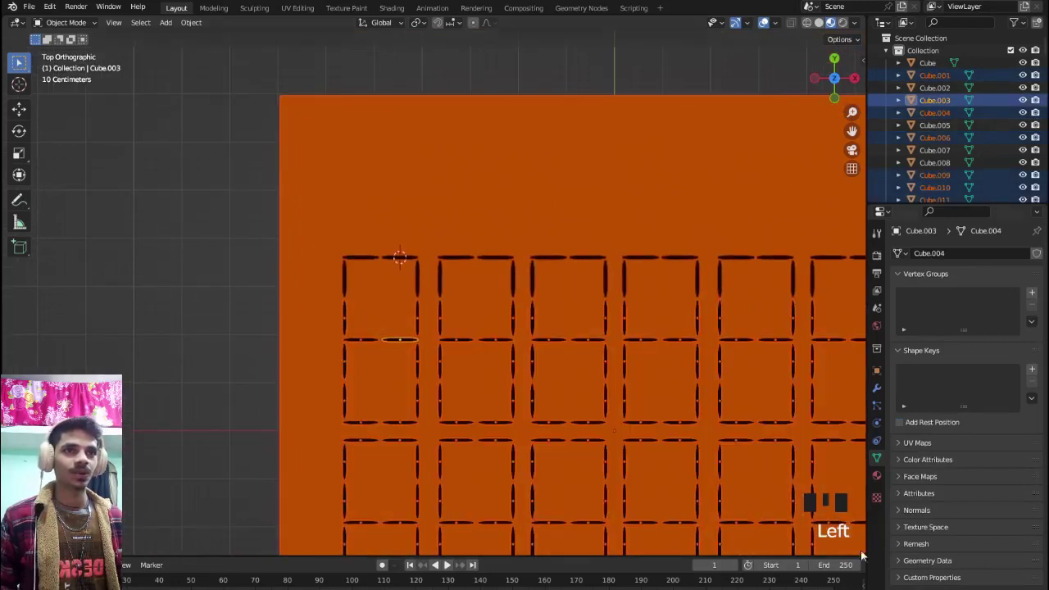
scroll(down, 3)
drag(489, 380, 484, 333)
scroll(up, 3)
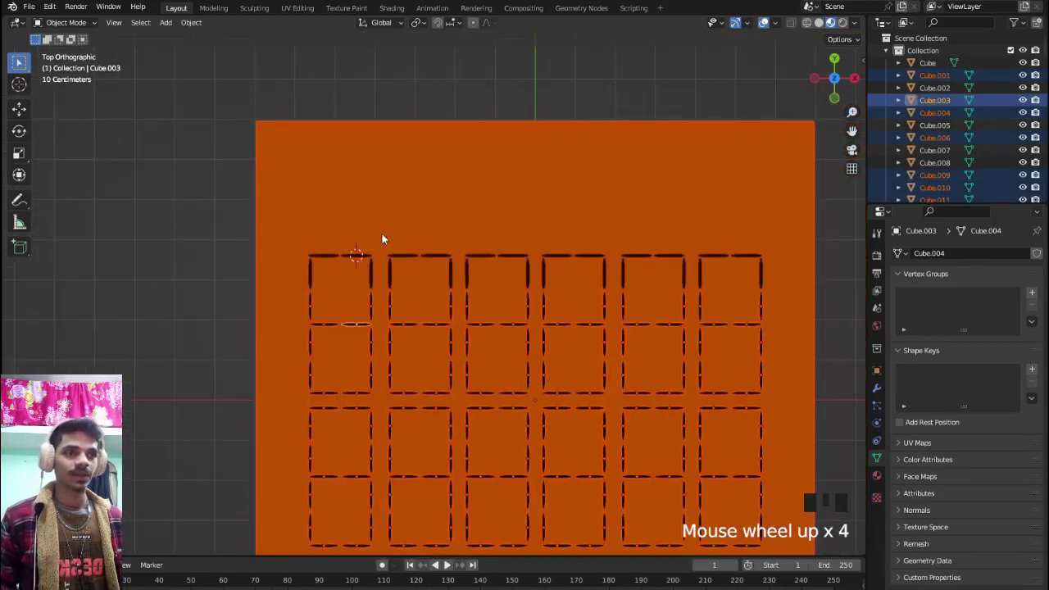
click(395, 258)
- Return to the unfinished digit and duplicate its two vertical segment pieces
key(b)
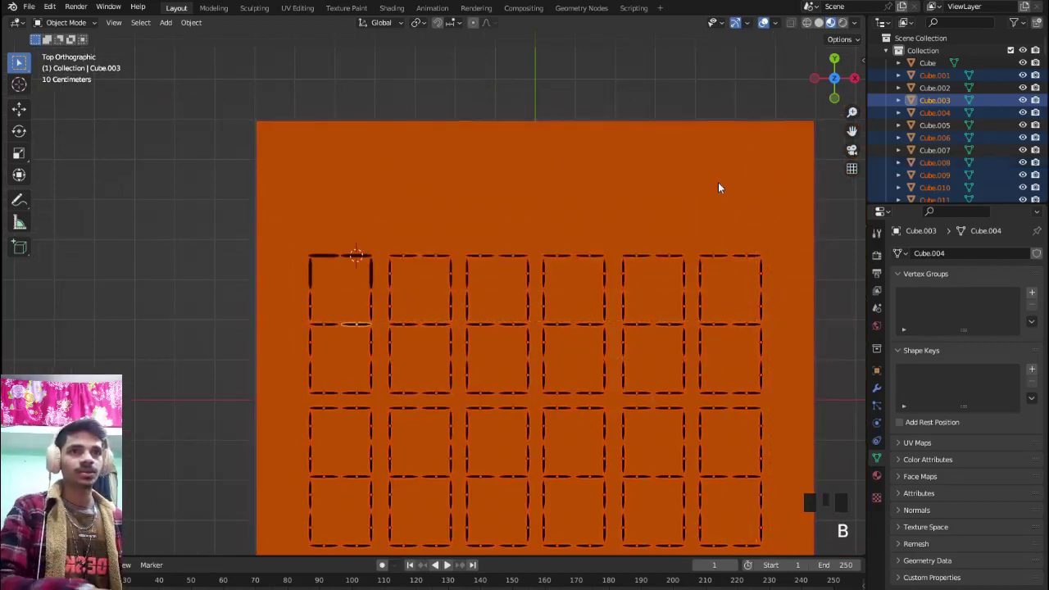
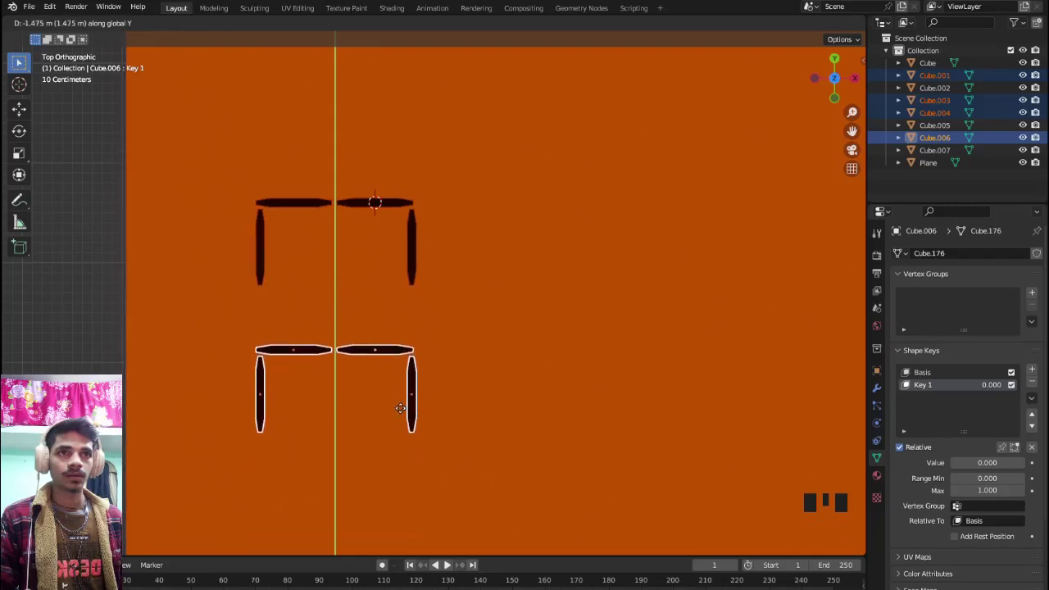
click(417, 269)
click(261, 269)
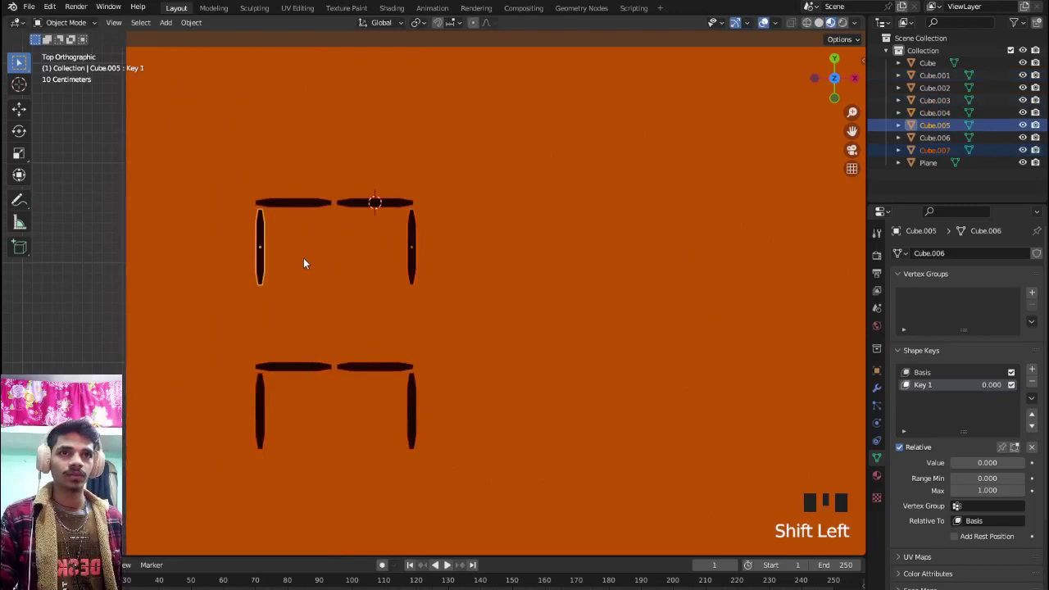
key(shift+d)
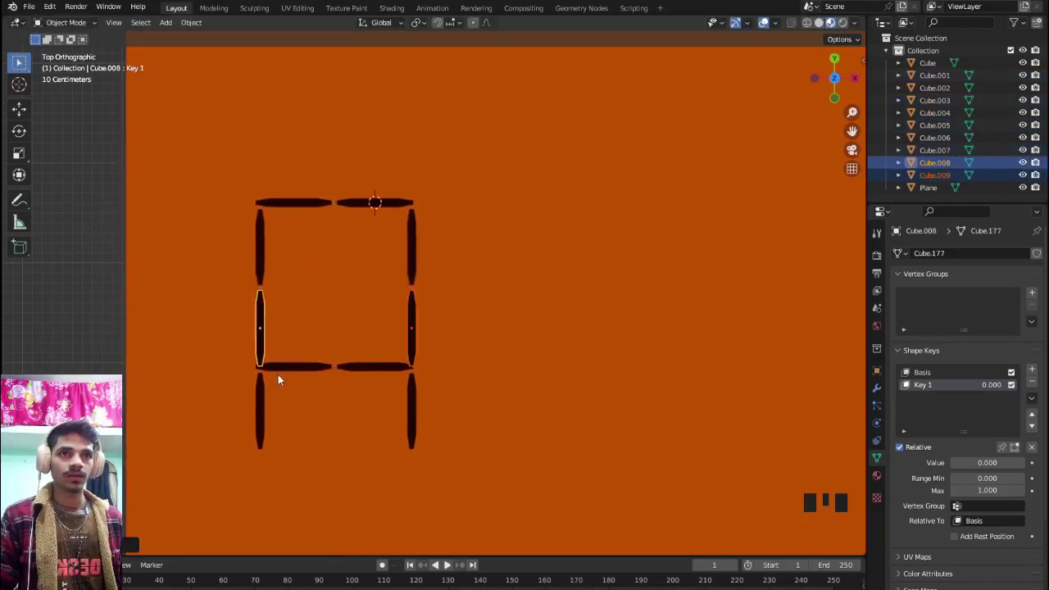
- Select the lower segment pieces and move them slightly down along Y
click(281, 367)
click(362, 373)
click(269, 409)
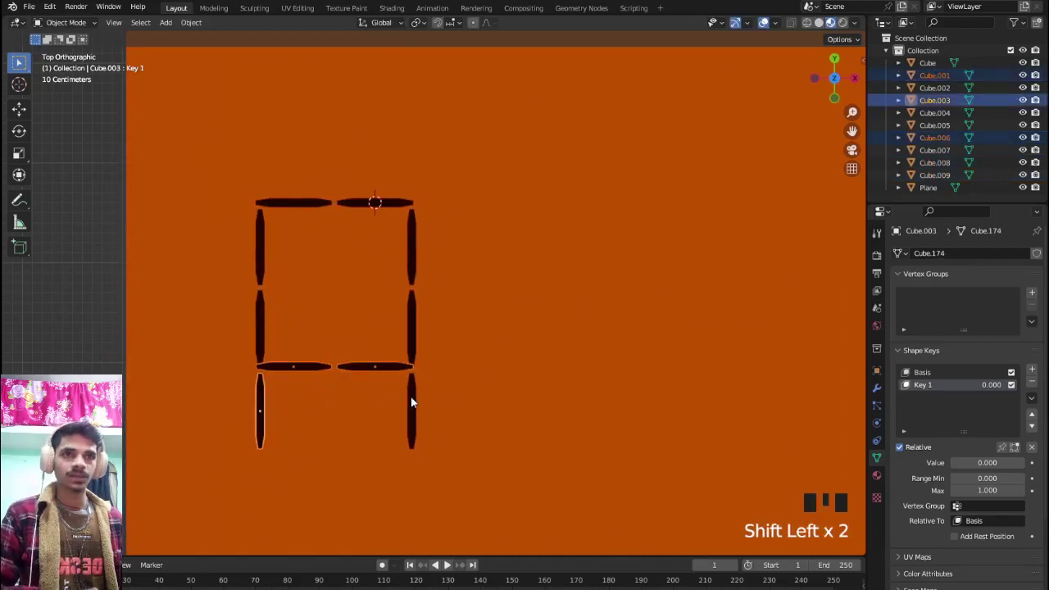
click(413, 402)
key(g)
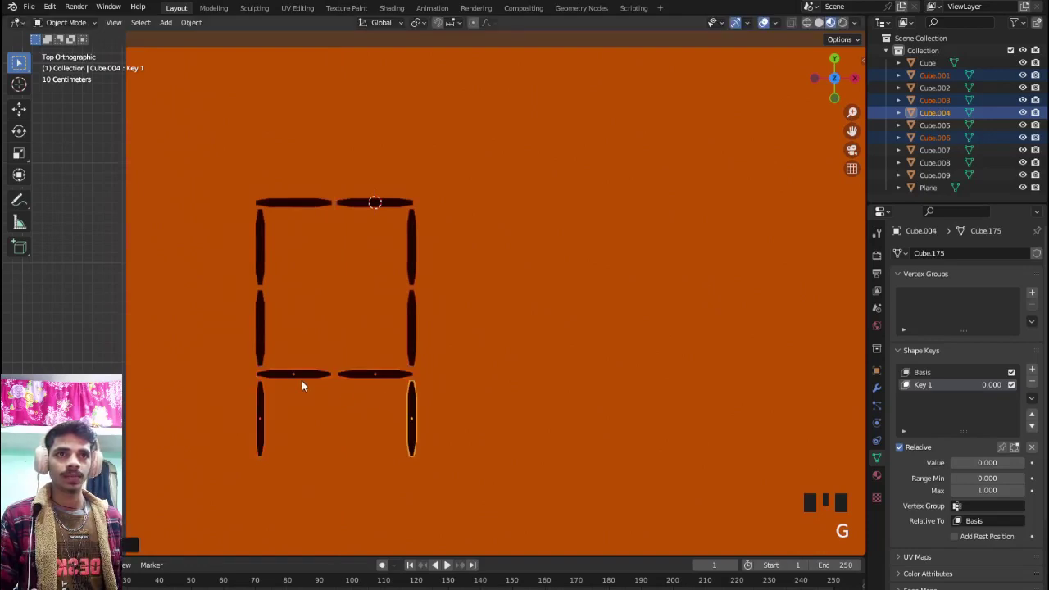
- Gather the lower half's segments and duplicate them downward to complete the second frame
click(264, 303)
drag(283, 376, 334, 360)
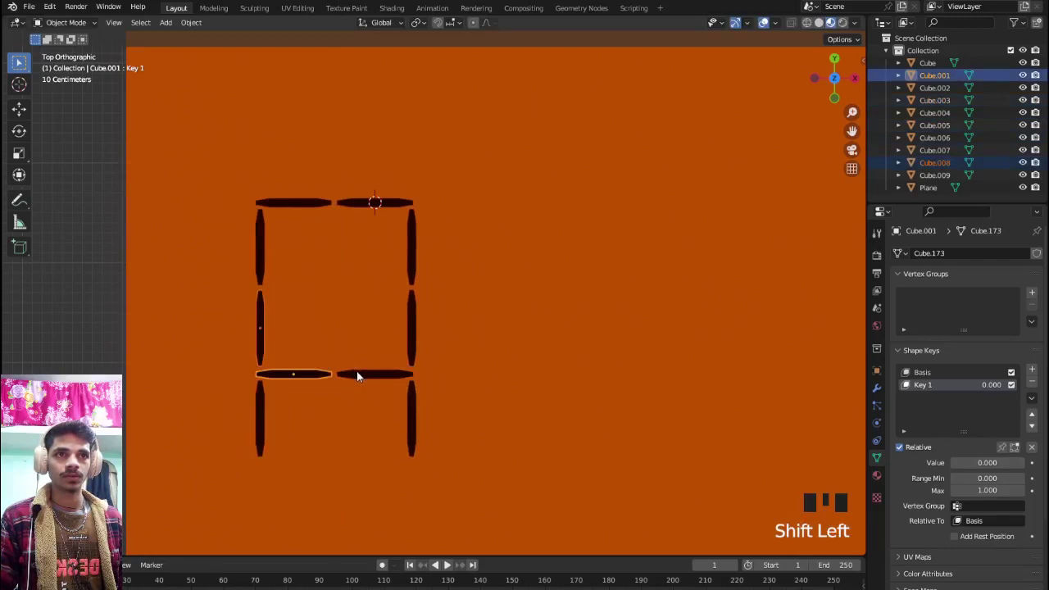
drag(358, 374, 387, 357)
click(414, 344)
drag(408, 369, 451, 564)
key(shift+d)
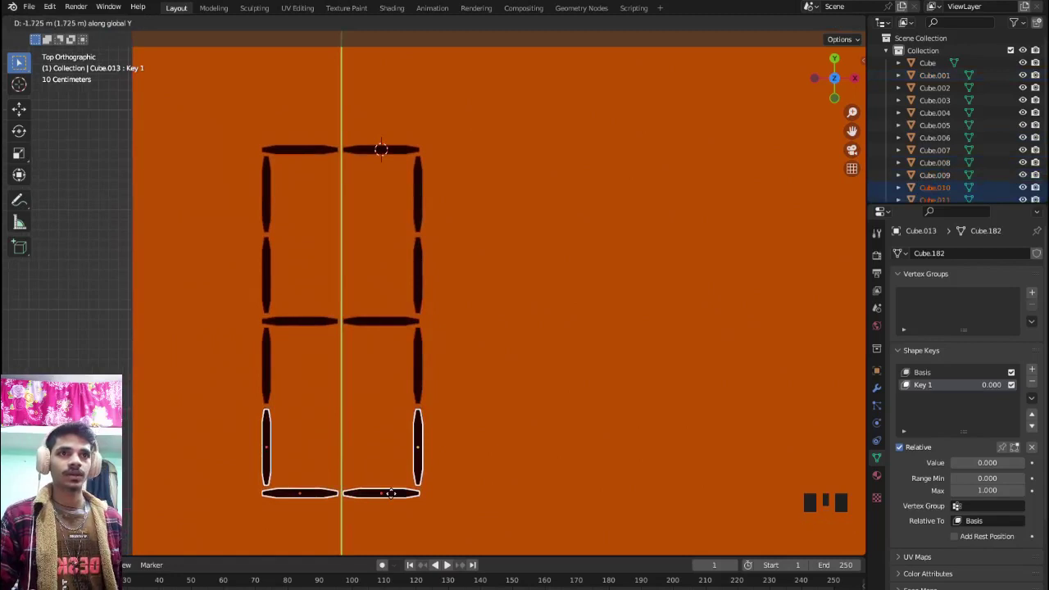
scroll(down, 3)
click(405, 293)
- Select every piece of the finished digit and duplicate it to the right along X
key(b)
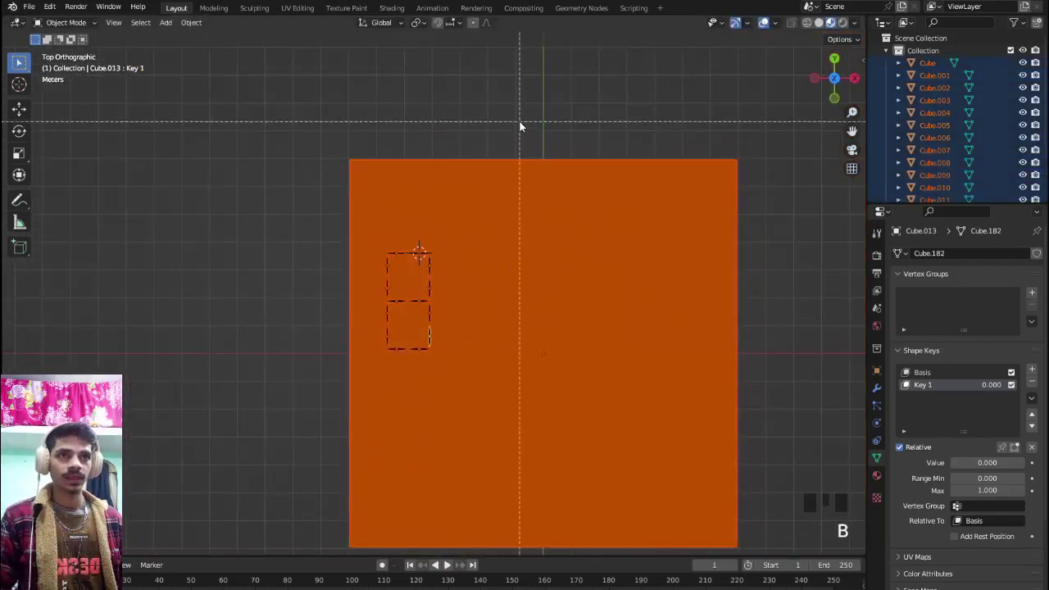
drag(547, 255, 461, 350)
scroll(up, 3)
key(shift+d)
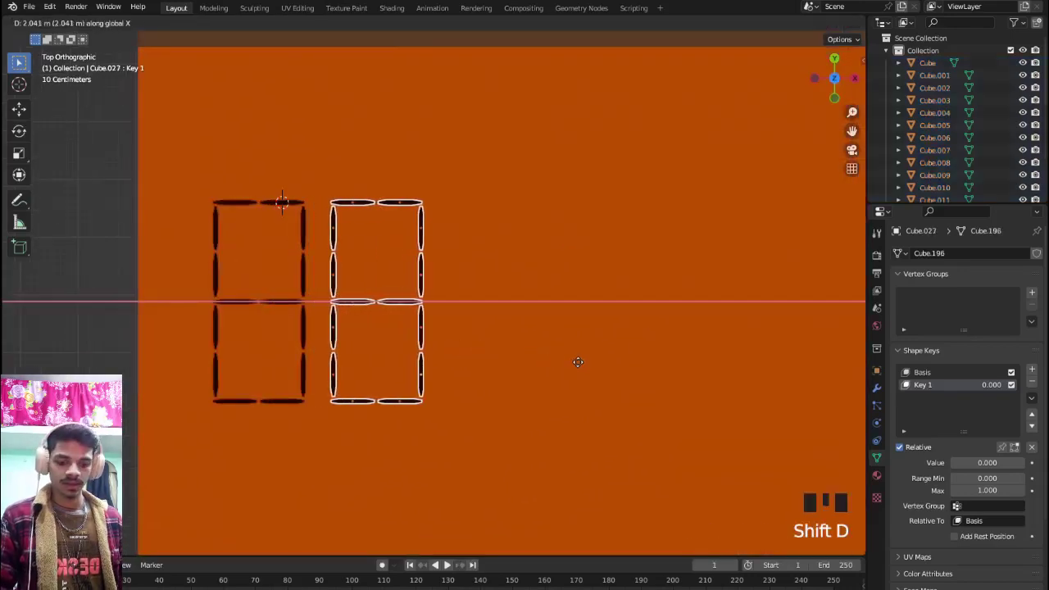
- Repeat the copy four more times for six evenly spaced digits, then box-select the whole row
key(shift+d)
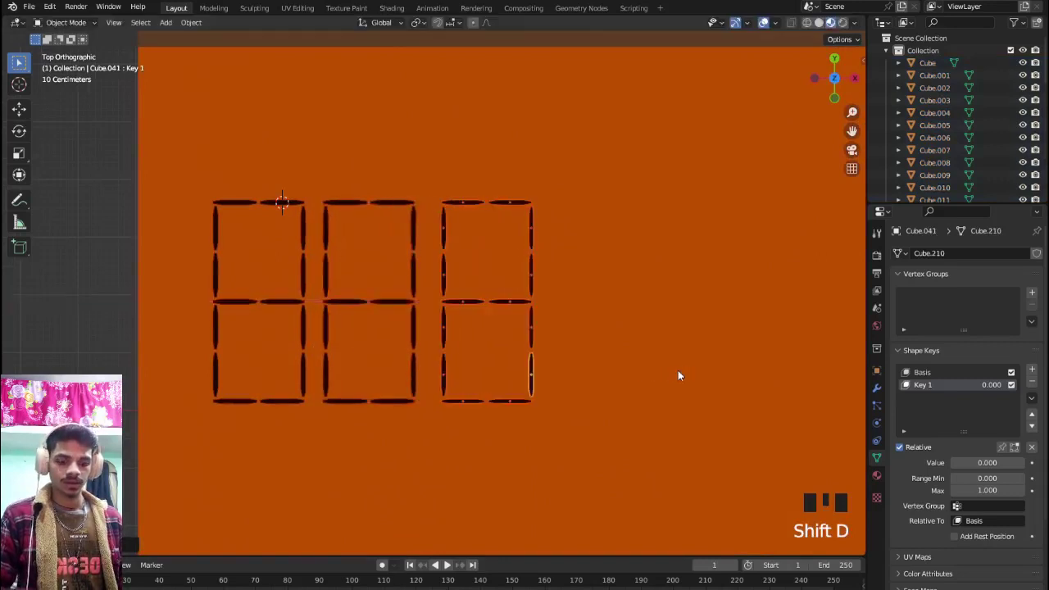
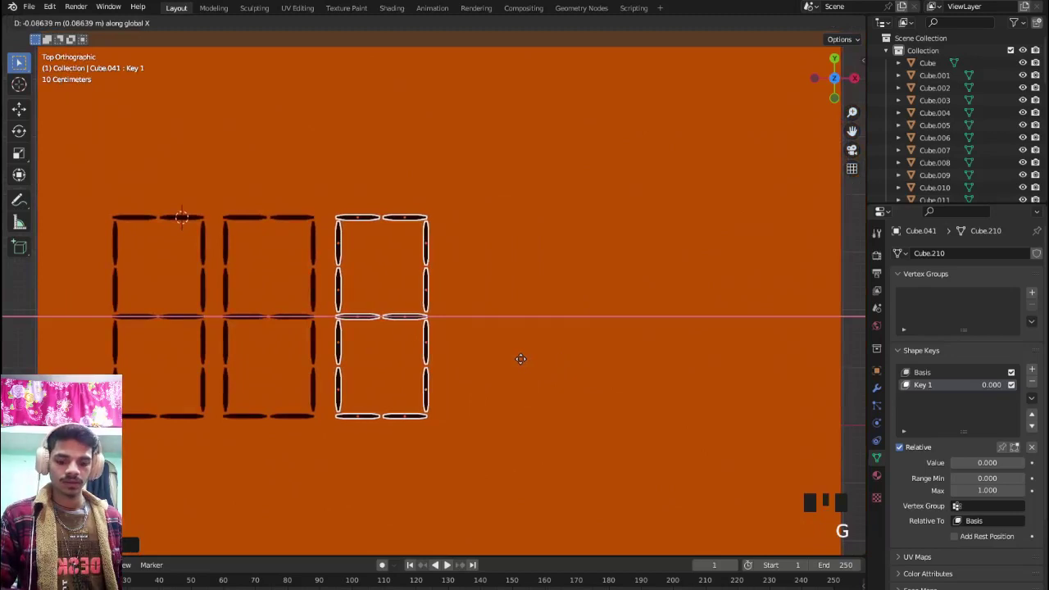
key(shift+d)
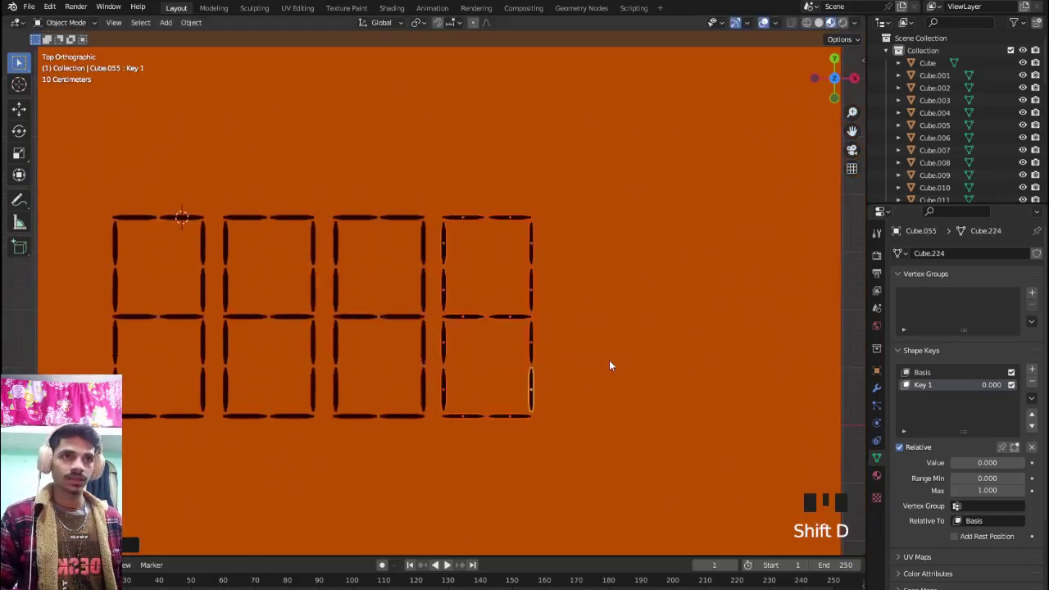
key(shift+d)
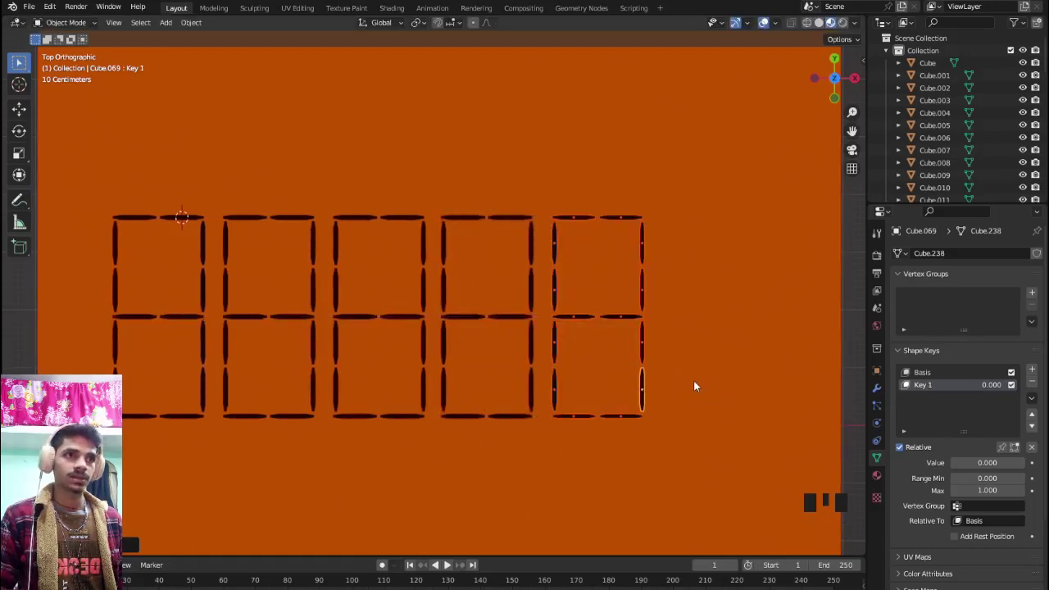
key(shift+d)
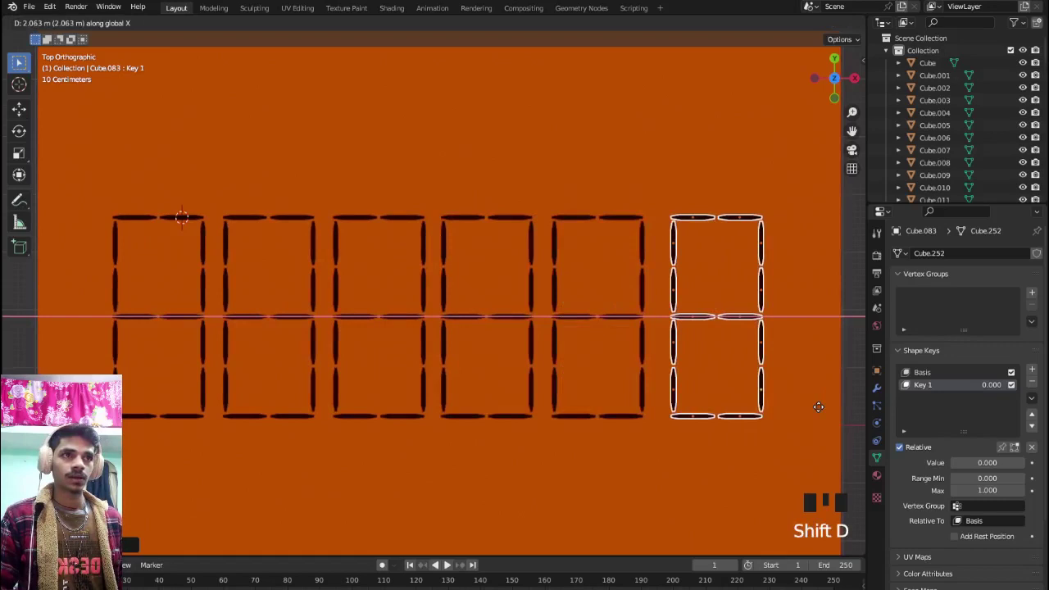
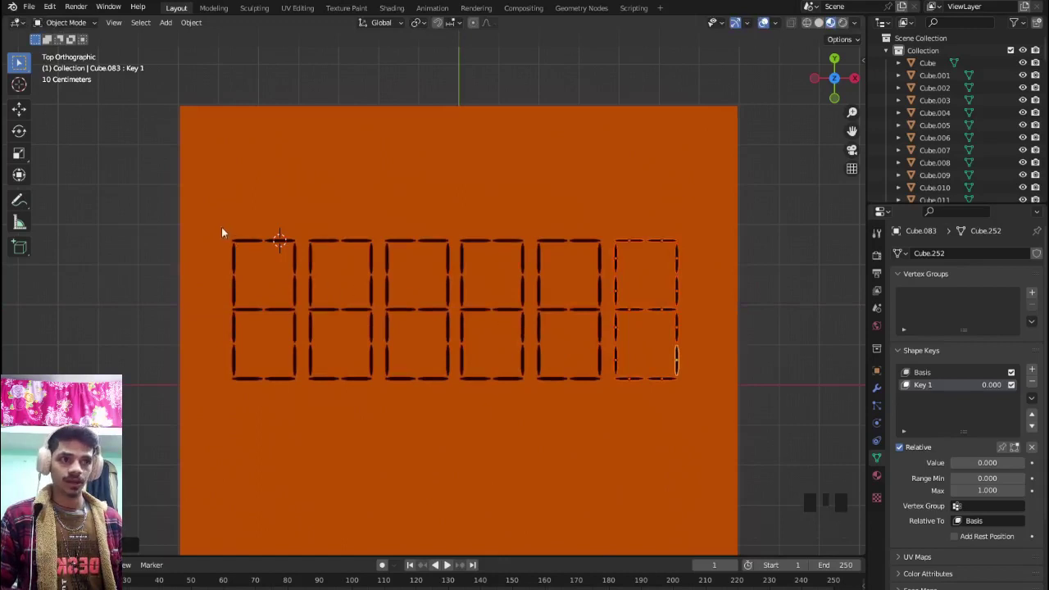
drag(235, 229, 243, 242)
key(b)
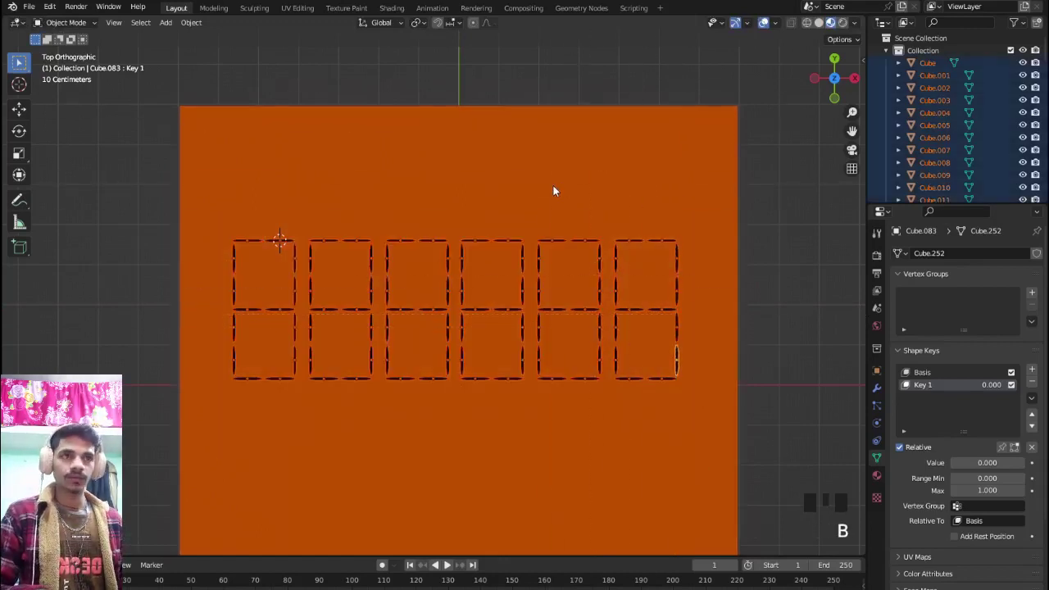
- Duplicate the selected row of six digits and place it below the first along Y
key(shift+d)
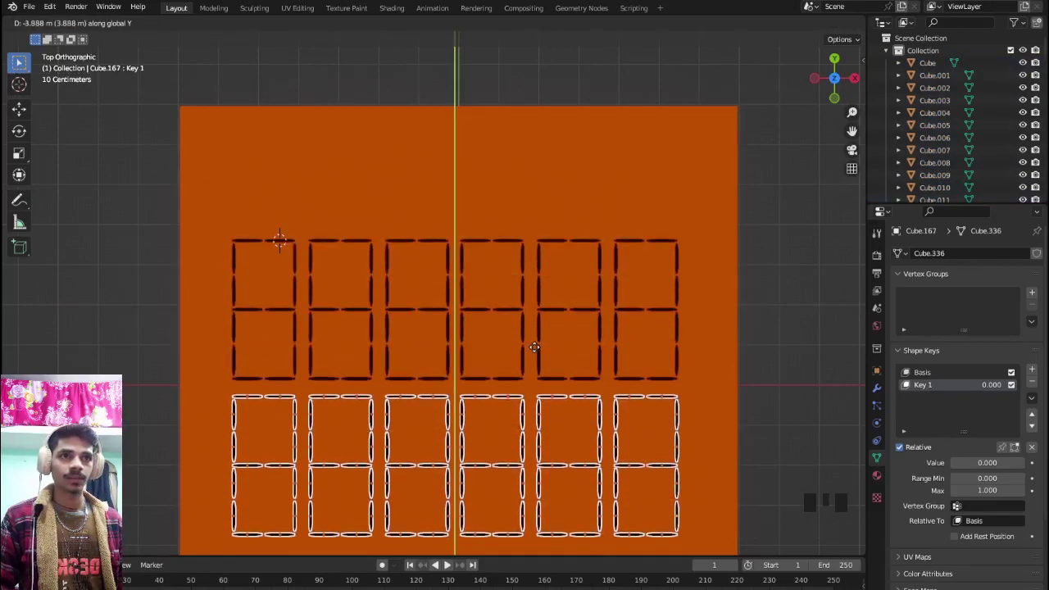
scroll(down, 3)
middle_click(516, 346)
scroll(up, 3)
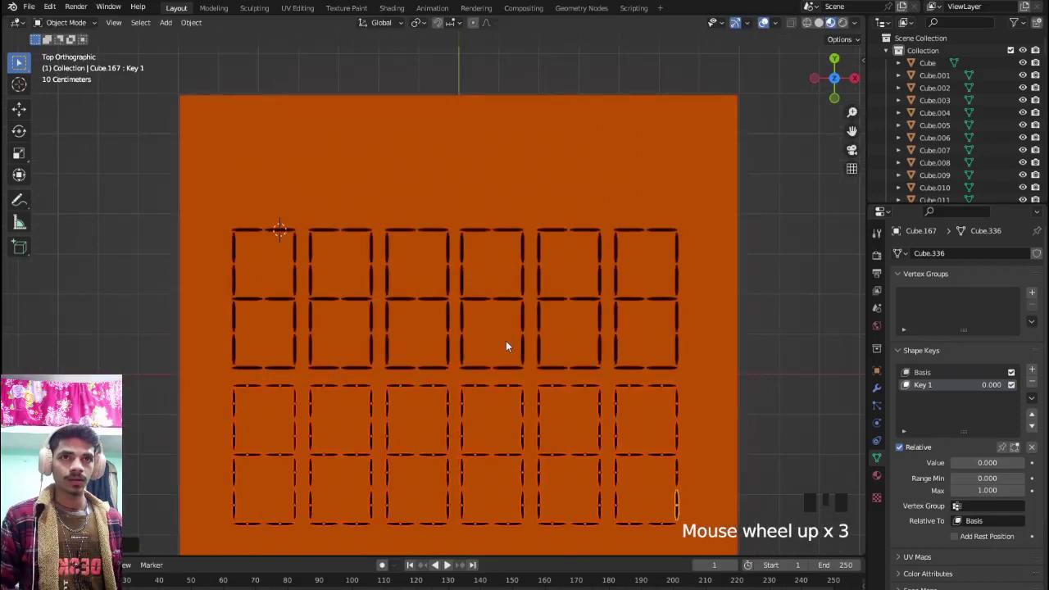
drag(490, 277, 219, 217)
- Pan and zoom across the twelve digit displays to inspect their segments
key(g)
scroll(down, 3)
drag(295, 226, 196, 219)
drag(197, 219, 312, 222)
scroll(up, 3)
drag(374, 303, 477, 267)
scroll(up, 3)
drag(435, 285, 413, 357)
scroll(down, 3)
drag(397, 350, 350, 345)
- Return to top view and zoom in close on the first digits
key(KP_7)
scroll(up, 3)
scroll(down, 3)
drag(350, 336, 362, 329)
scroll(up, 3)
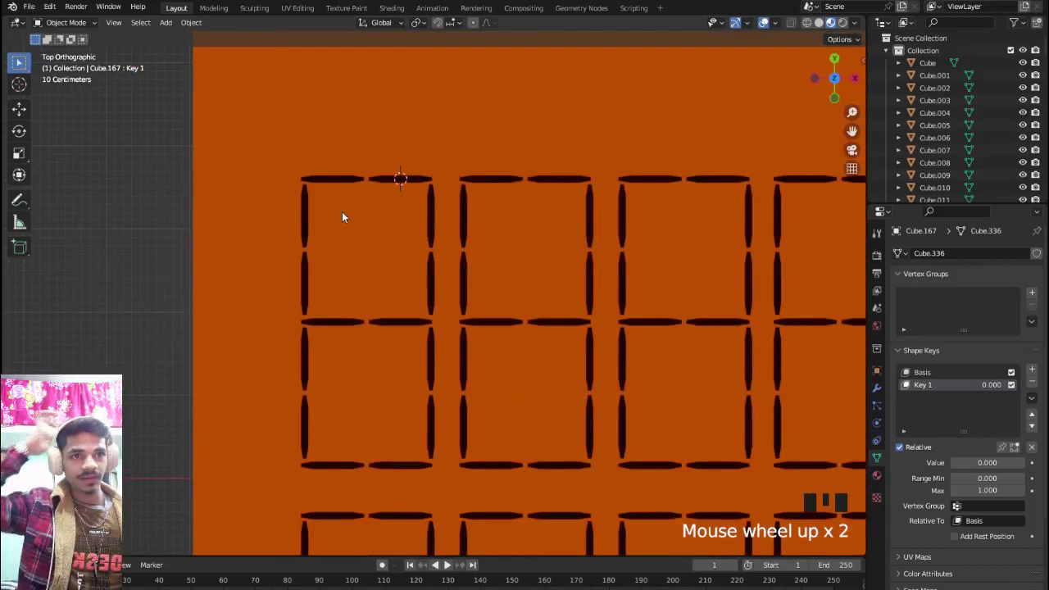